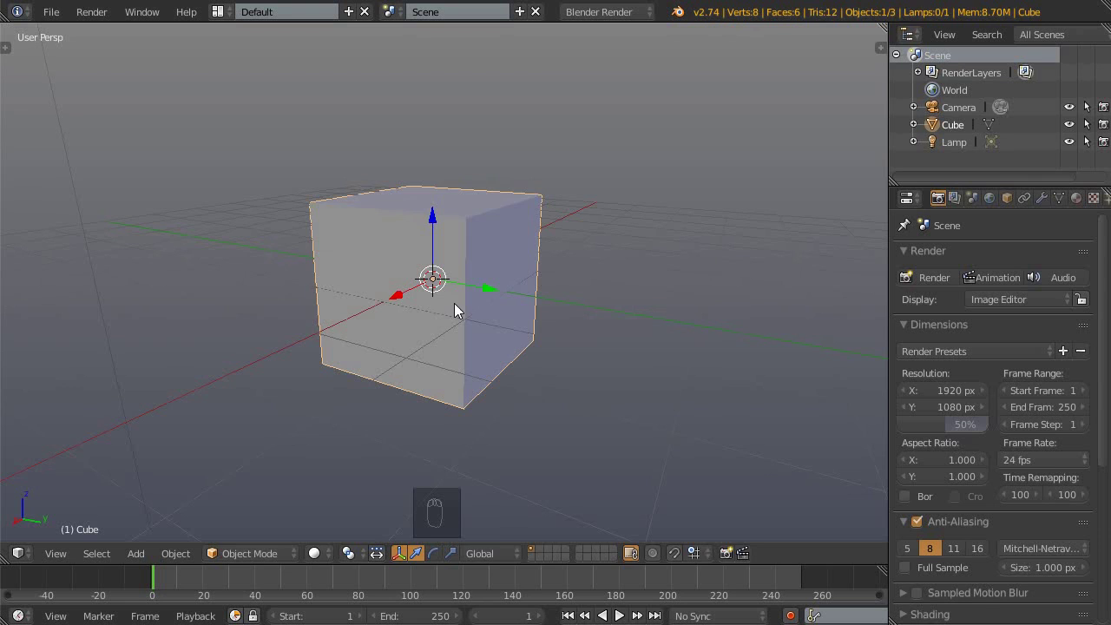
- Merge the default cube's vertices into one point and view it from the right side
{"action": "key", "text": "Tab"}
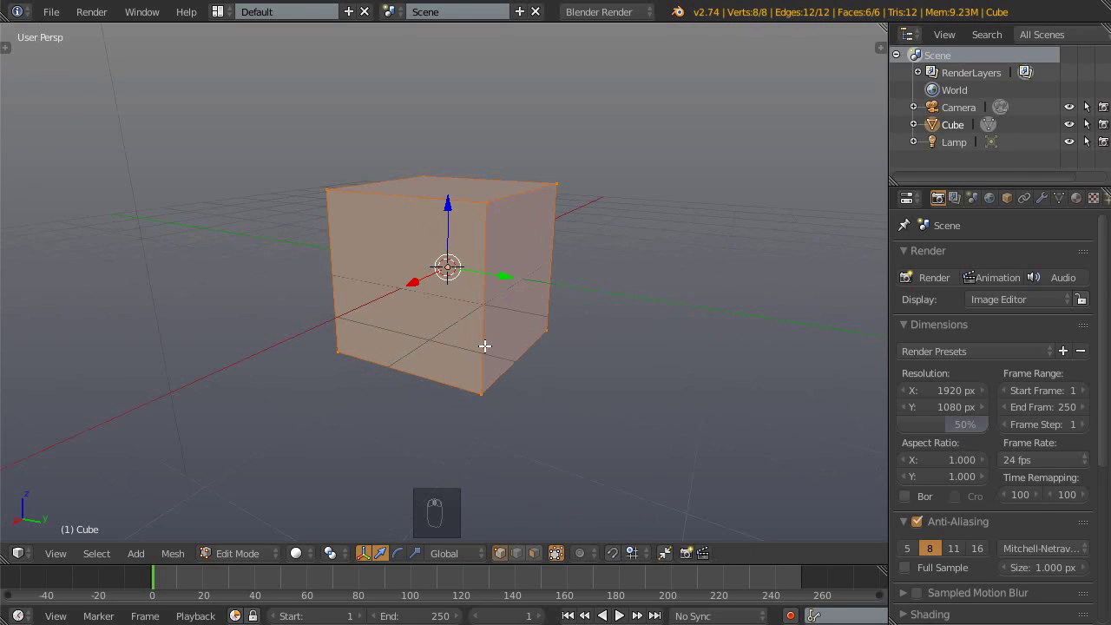
{"action": "key", "text": "alt+m"}
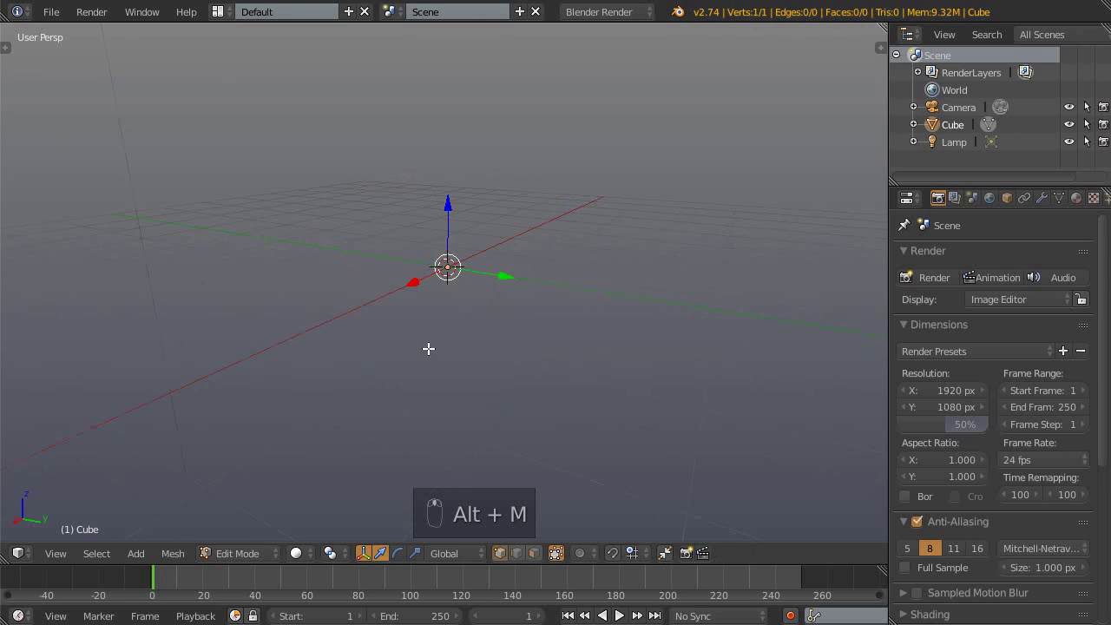
{"action": "key", "text": "KP_3"}
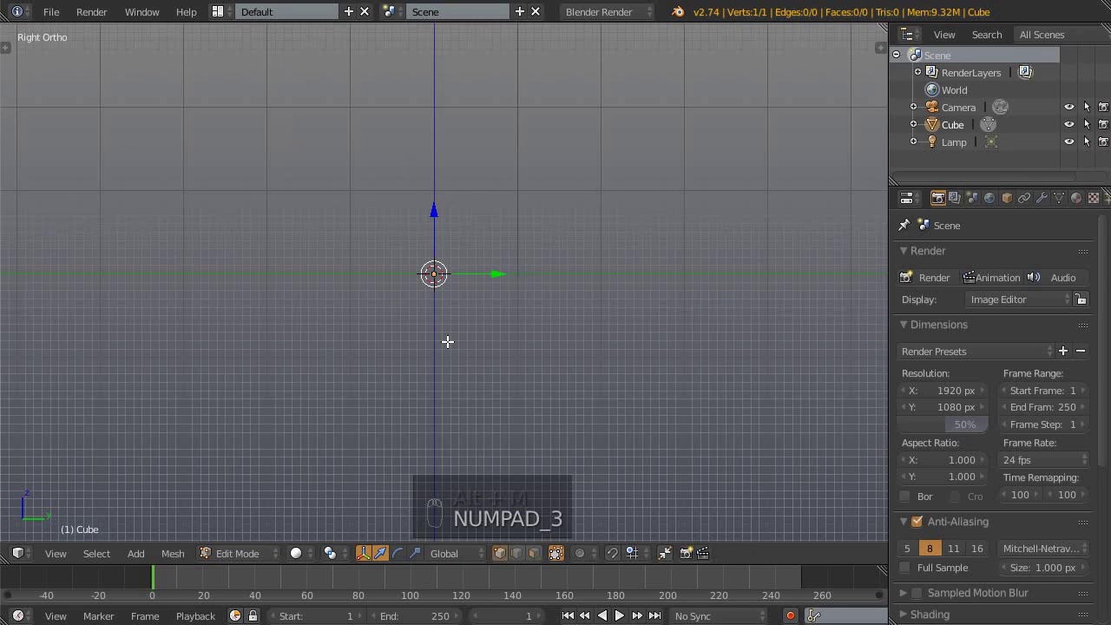
- Place, scale and tilt the candleholder photo as a background reference behind the origin
{"action": "key", "text": "n"}
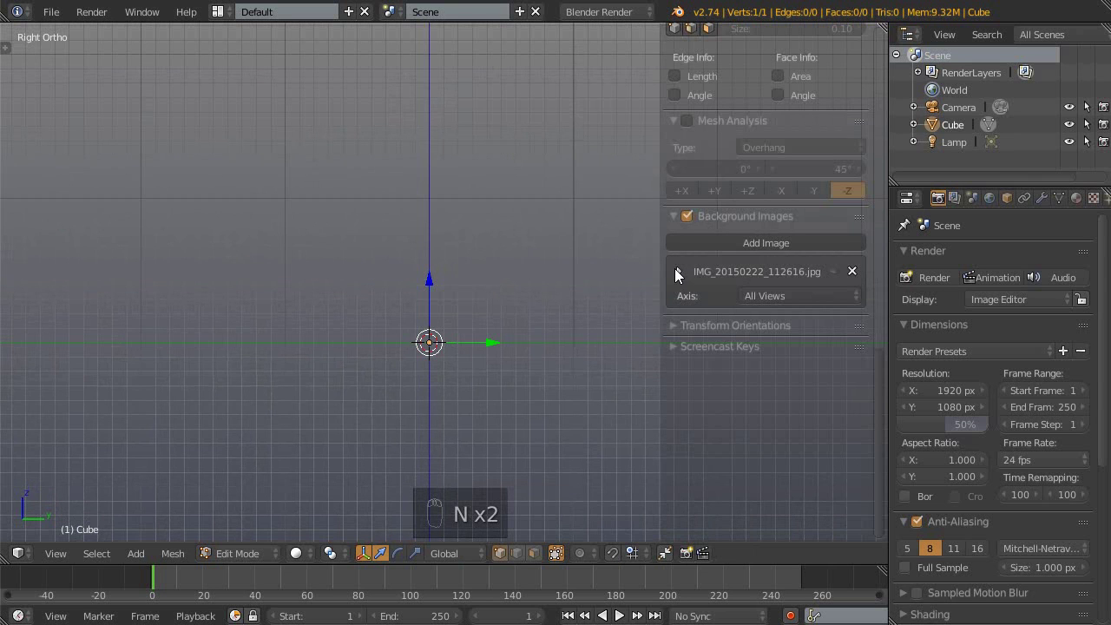
{"action": "left_click_drag", "start_coordinate": [680, 275], "coordinate": [716, 179]}
{"action": "left_click_drag", "start_coordinate": [716, 179], "coordinate": [427, 311]}
{"action": "key", "text": "n"}
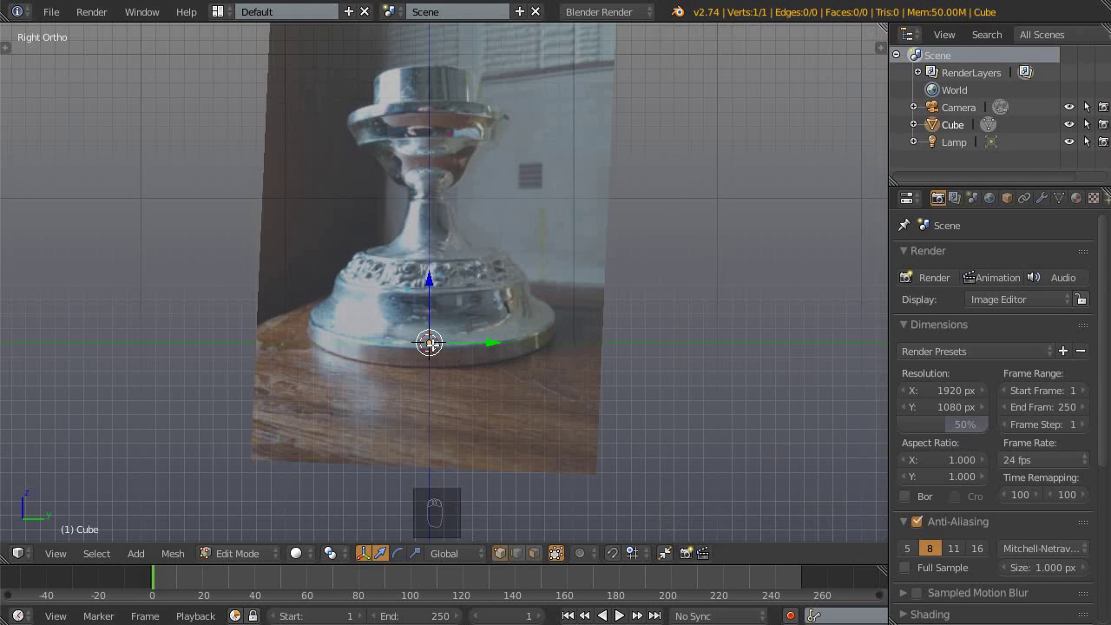
{"action": "left_click_drag", "start_coordinate": [500, 406], "coordinate": [420, 363]}
- Extrude a 14-vertex profile line along the photo's outline from base to top
{"action": "key", "text": "e"}
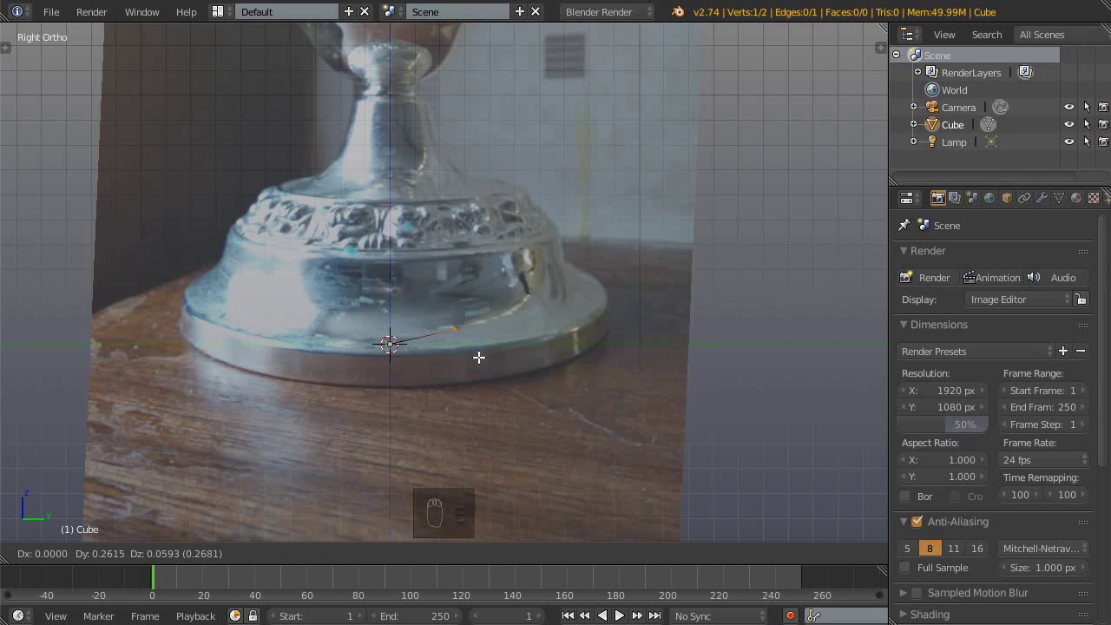
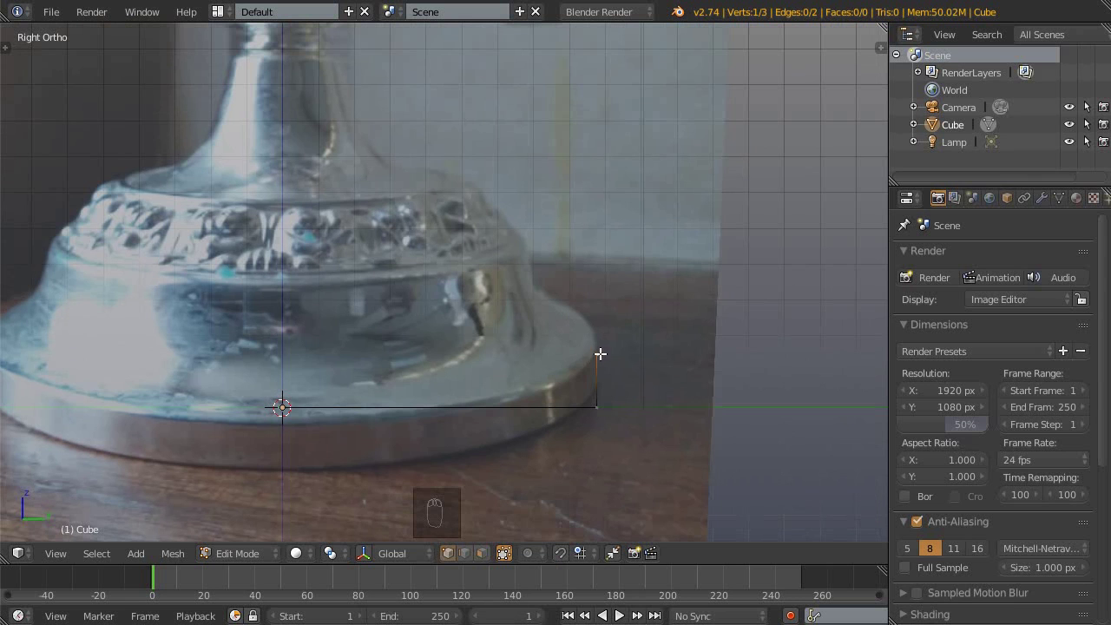
{"action": "left_click_drag", "start_coordinate": [532, 344], "coordinate": [378, 160]}
{"action": "left_click_drag", "start_coordinate": [377, 160], "coordinate": [526, 197]}
{"action": "left_click_drag", "start_coordinate": [526, 197], "coordinate": [479, 260]}
{"action": "middle_click", "coordinate": [479, 260]}
{"action": "key", "text": "Tab"}
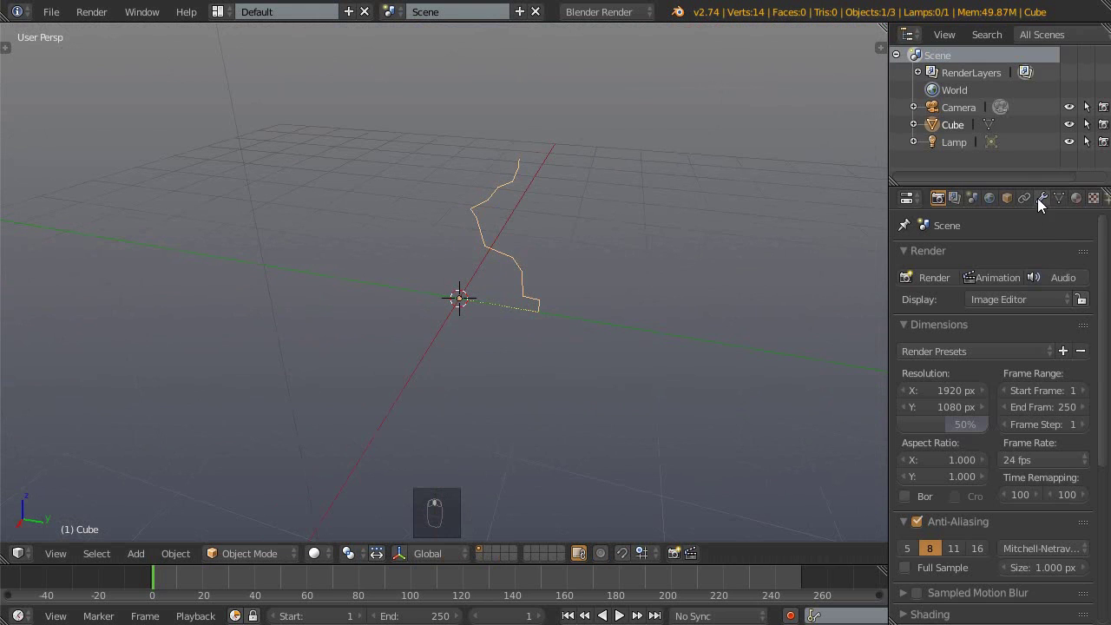
- Revolve the profile with a Screw modifier: Z axis, 360°, 16 steps, smooth shading
{"action": "left_click_drag", "start_coordinate": [1042, 204], "coordinate": [391, 225]}
{"action": "middle_click", "coordinate": [392, 224]}
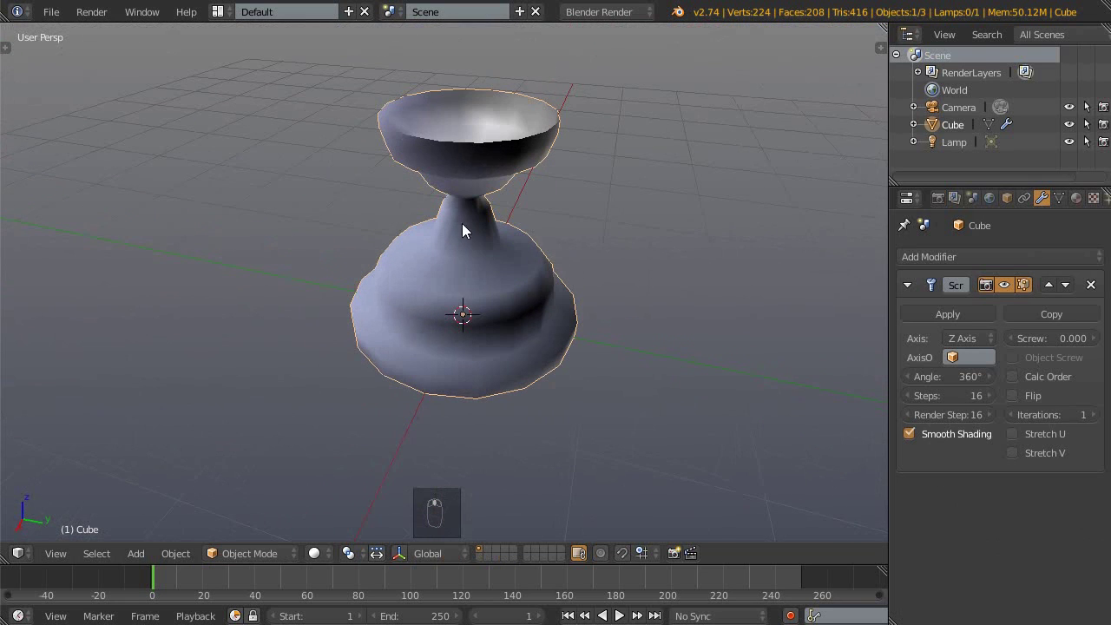
{"action": "left_click_drag", "start_coordinate": [526, 332], "coordinate": [482, 312]}
{"action": "left_click_drag", "start_coordinate": [482, 334], "coordinate": [601, 14]}
{"action": "left_click_drag", "start_coordinate": [601, 14], "coordinate": [481, 351]}
{"action": "left_click_drag", "start_coordinate": [462, 386], "coordinate": [487, 396]}
{"action": "key", "text": "n"}
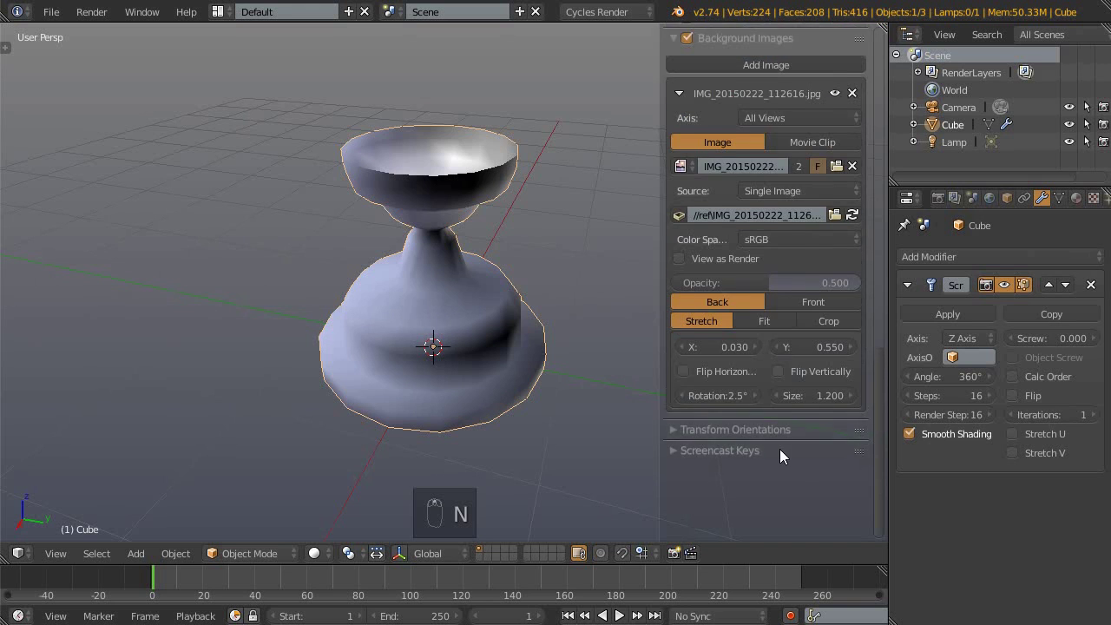
{"action": "left_click_drag", "start_coordinate": [719, 272], "coordinate": [472, 330]}
{"action": "key", "text": "n"}
{"action": "left_click_drag", "start_coordinate": [472, 329], "coordinate": [348, 308]}
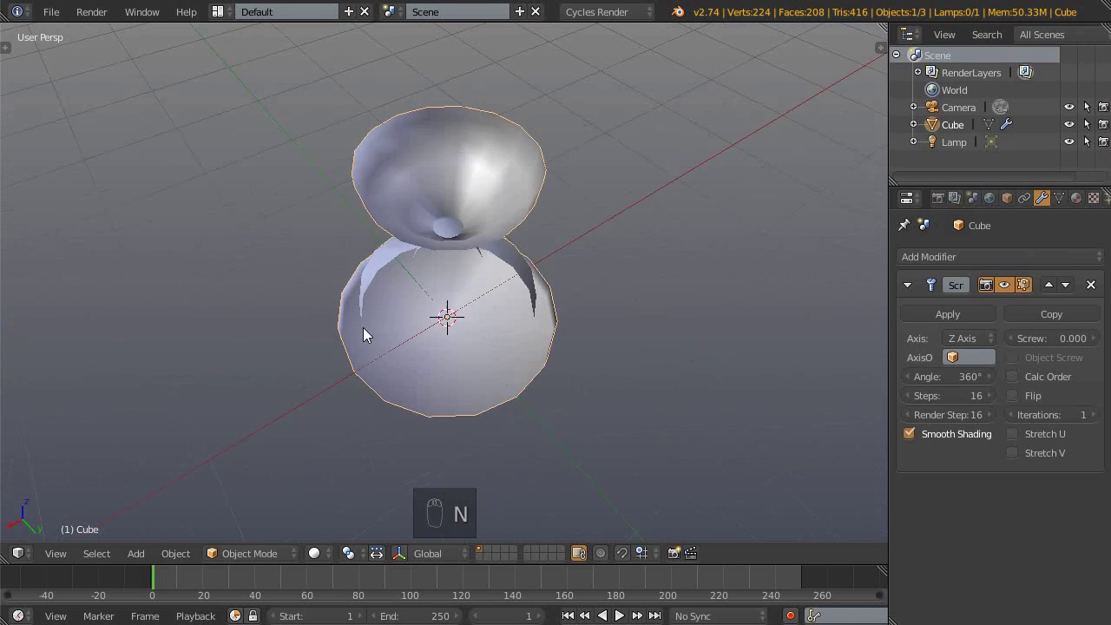
- Switch the render engine to Cycles and inspect the revolved body from several angles
{"action": "left_click", "coordinate": [439, 284]}
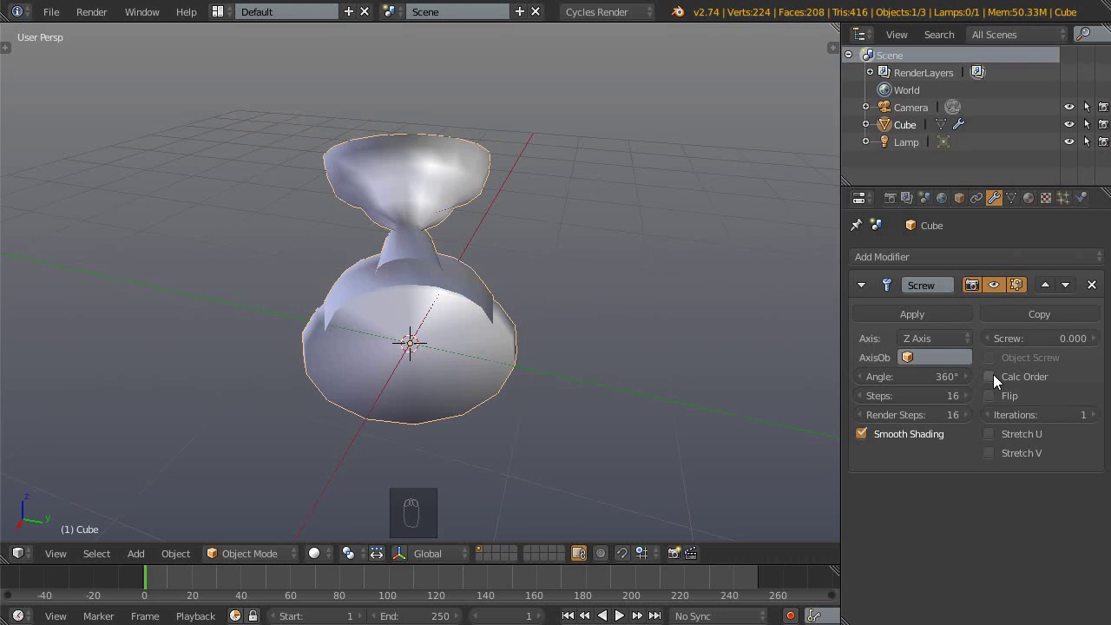
{"action": "left_click_drag", "start_coordinate": [997, 385], "coordinate": [398, 195]}
{"action": "middle_click", "coordinate": [398, 195]}
{"action": "left_click_drag", "start_coordinate": [406, 170], "coordinate": [398, 288]}
{"action": "left_click_drag", "start_coordinate": [397, 288], "coordinate": [946, 260]}
{"action": "left_click_drag", "start_coordinate": [947, 261], "coordinate": [799, 533]}
{"action": "middle_click", "coordinate": [473, 227]}
- In wireframe side view, select the cup's top vertex and set its Y coordinate to 0
{"action": "key", "text": "KP_3"}
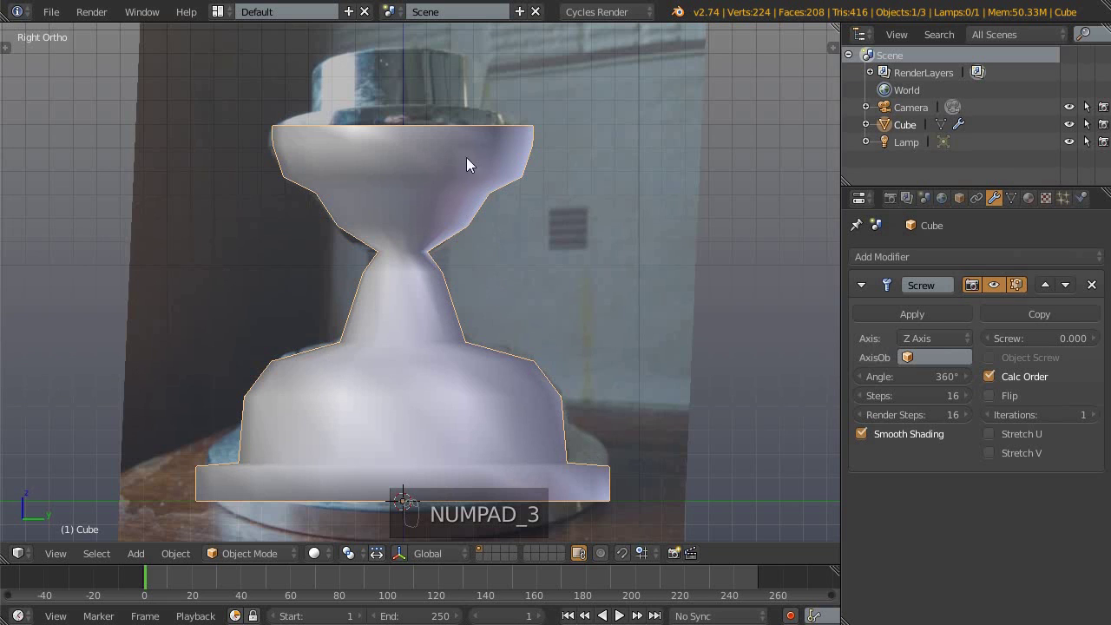
{"action": "key", "text": "Tab"}
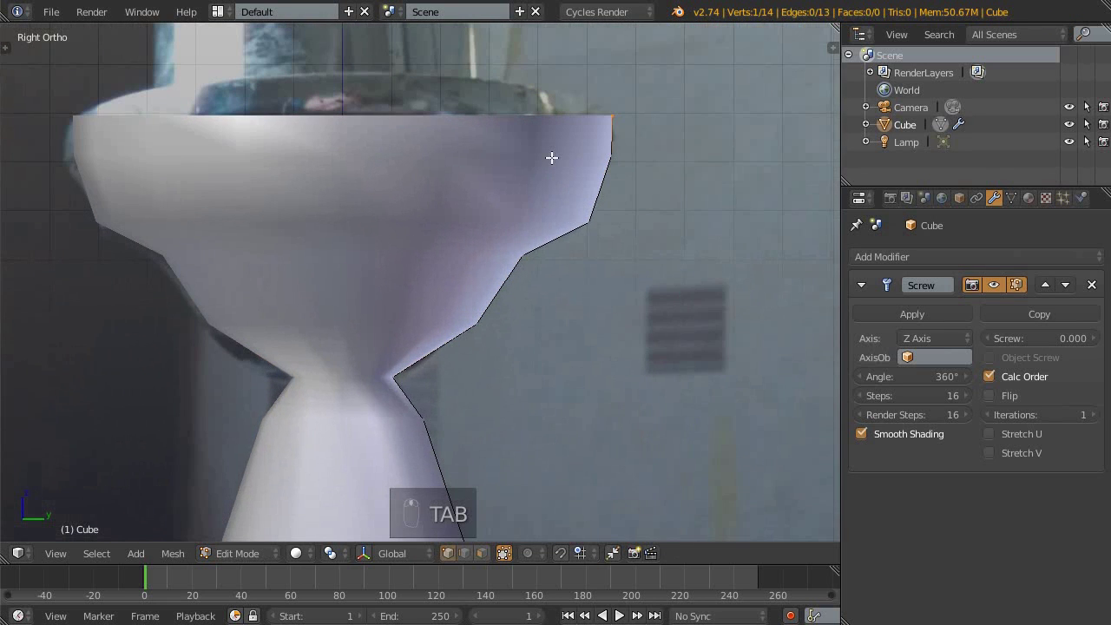
{"action": "key", "text": "z"}
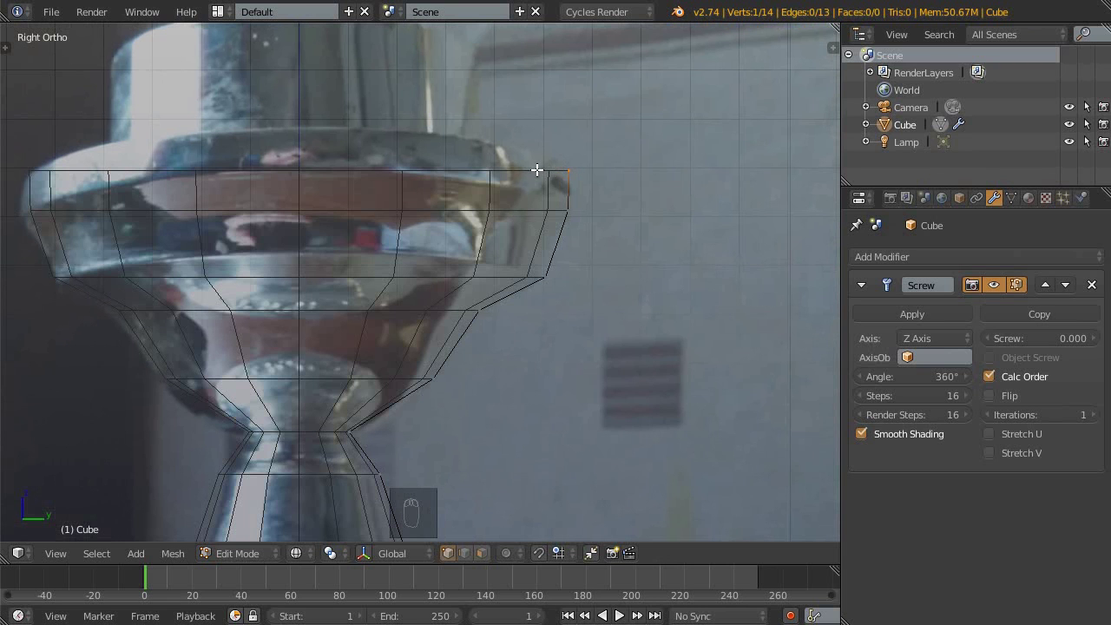
{"action": "left_click", "coordinate": [534, 165]}
{"action": "left_click_drag", "start_coordinate": [529, 206], "coordinate": [299, 426]}
{"action": "left_click_drag", "start_coordinate": [320, 425], "coordinate": [321, 421]}
{"action": "left_click", "coordinate": [321, 421]}
{"action": "middle_click", "coordinate": [345, 357]}
{"action": "left_click", "coordinate": [375, 289]}
{"action": "middle_click", "coordinate": [387, 289]}
{"action": "left_click_drag", "start_coordinate": [325, 296], "coordinate": [489, 230]}
{"action": "key", "text": "n"}
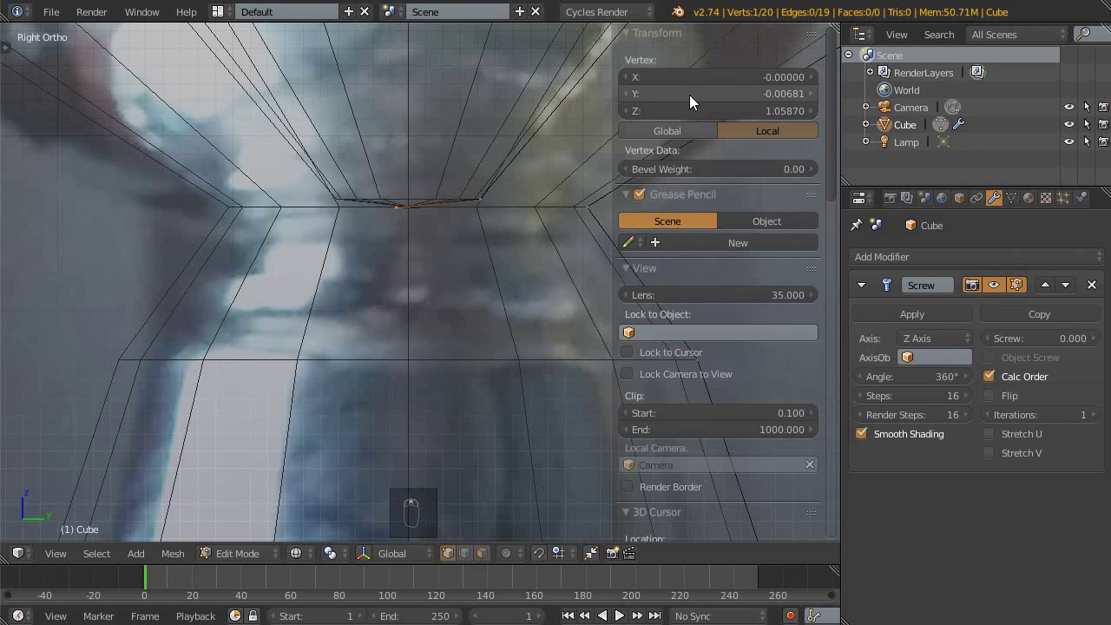
{"action": "left_click_drag", "start_coordinate": [715, 97], "coordinate": [715, 96]}
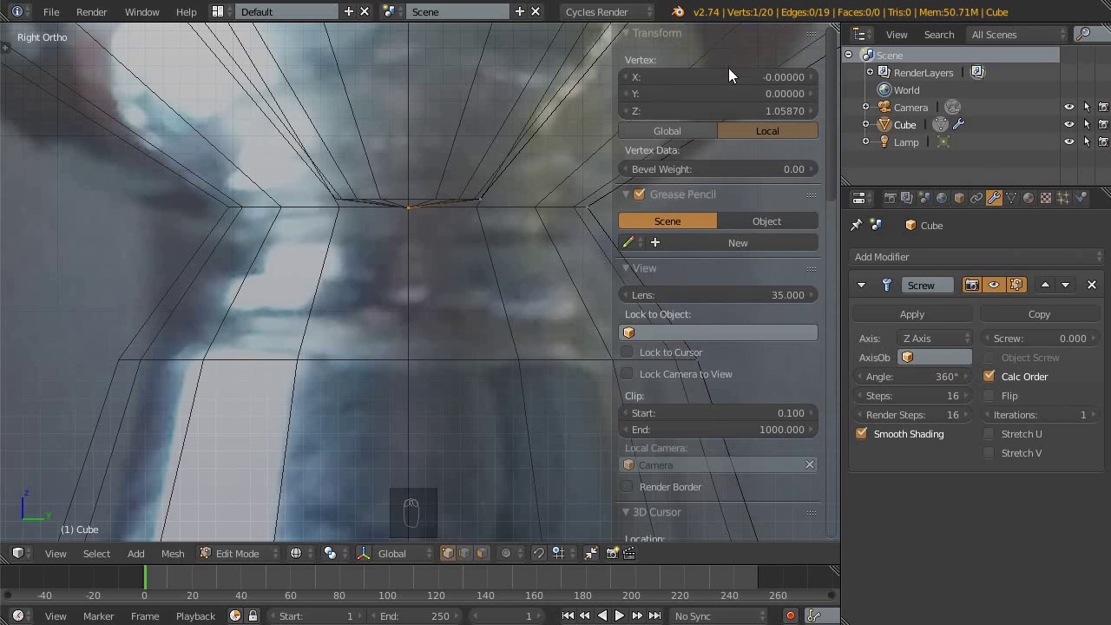
{"action": "left_click_drag", "start_coordinate": [418, 228], "coordinate": [407, 324]}
- Check the closed top in solid view, then return to wireframe side view for editing
{"action": "key", "text": "Tab"}
{"action": "key", "text": "z"}
{"action": "middle_click", "coordinate": [439, 245]}
{"action": "middle_click", "coordinate": [388, 324]}
{"action": "left_click_drag", "start_coordinate": [430, 295], "coordinate": [432, 286]}
{"action": "key", "text": "KP_3"}
{"action": "key", "text": "z"}
{"action": "key", "text": "Tab"}
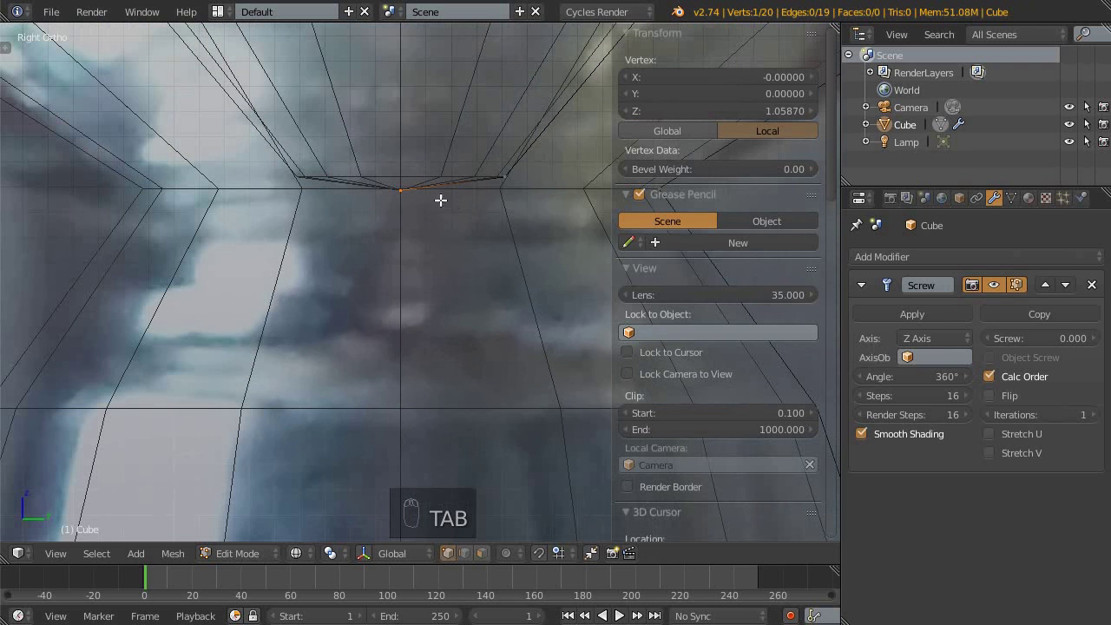
- Snap and extrude a closing vertex onto the centre line so the cup's inner surface closes
{"action": "key", "text": "g"}
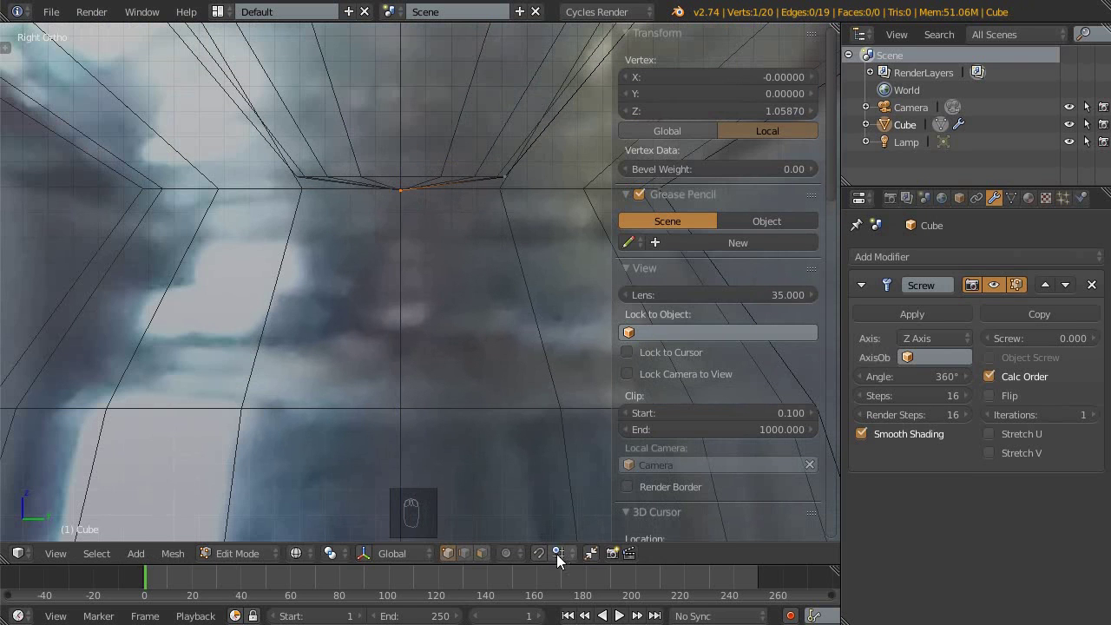
{"action": "left_click", "coordinate": [567, 560]}
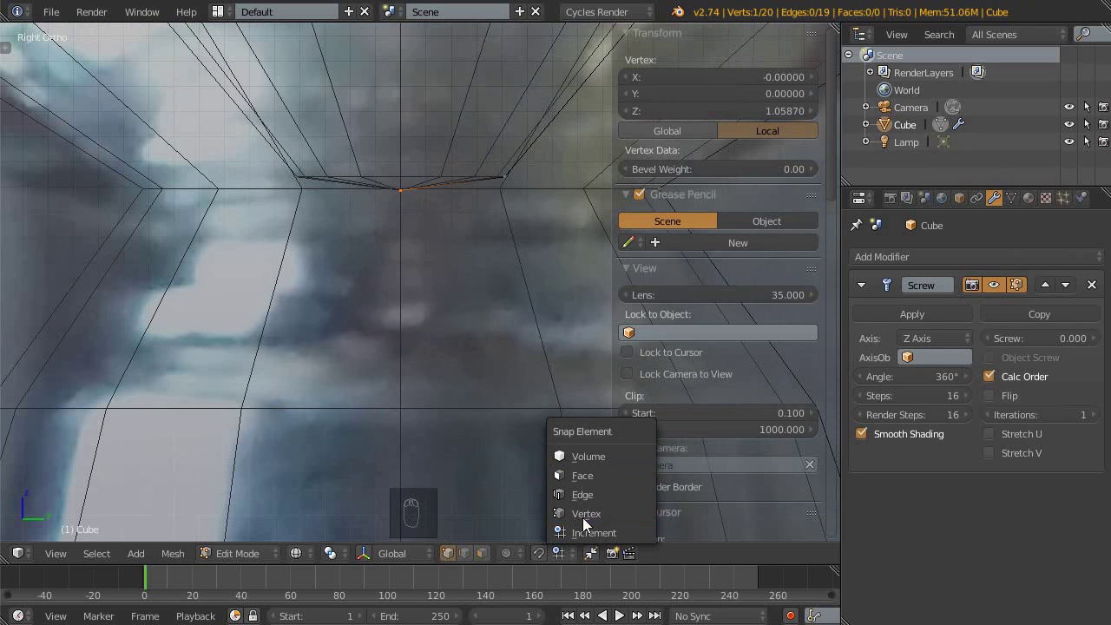
{"action": "key", "text": "g"}
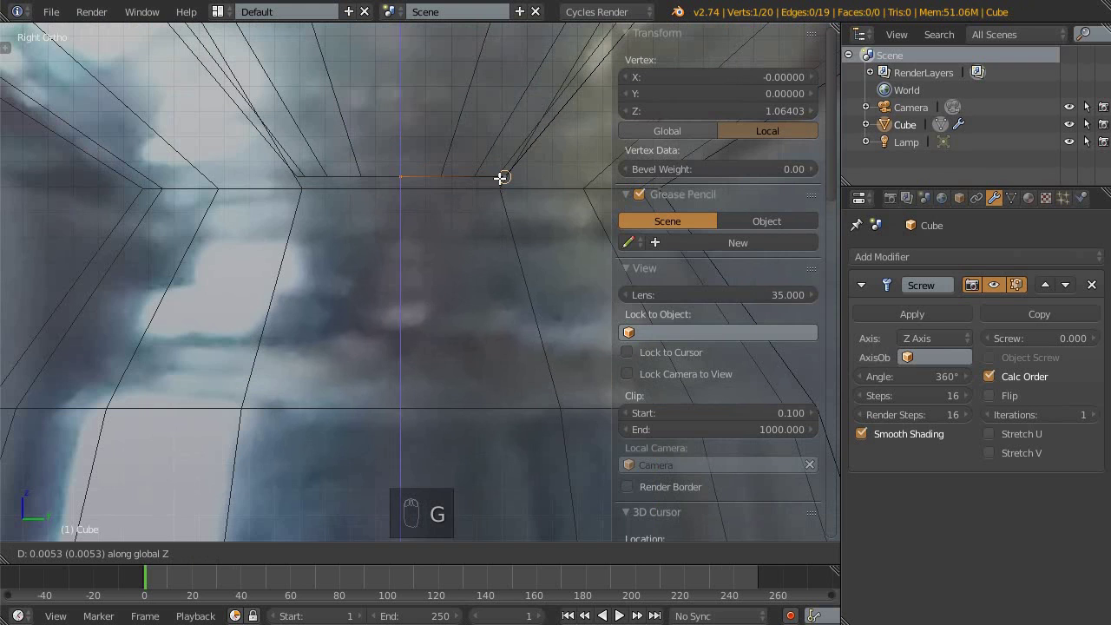
{"action": "left_click_drag", "start_coordinate": [435, 218], "coordinate": [475, 233]}
{"action": "left_click_drag", "start_coordinate": [475, 233], "coordinate": [477, 232]}
{"action": "key", "text": "s"}
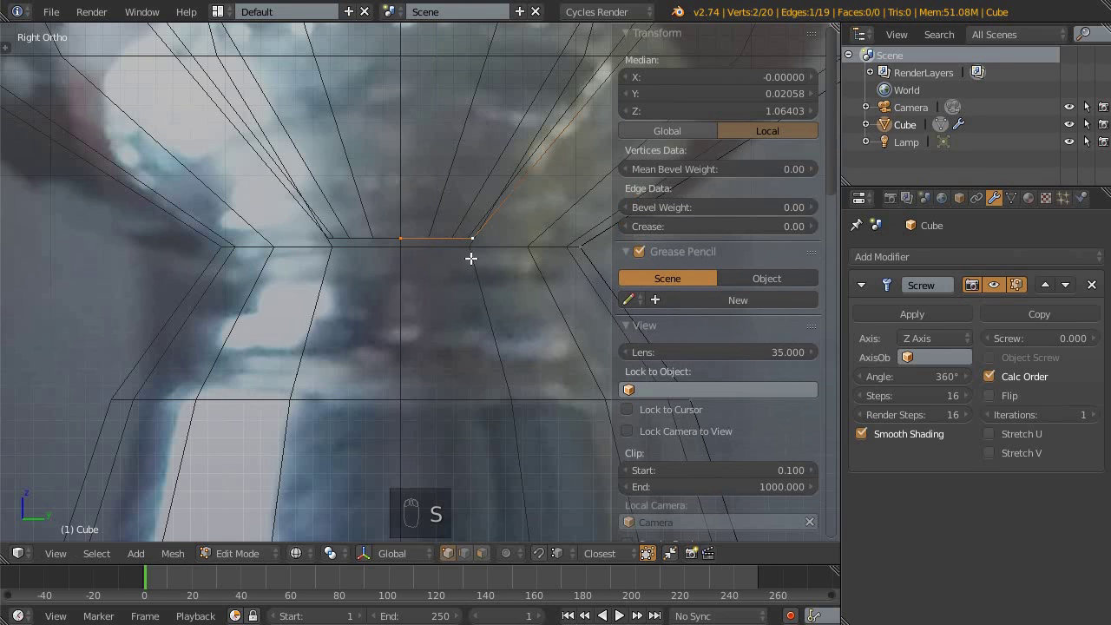
{"action": "left_click_drag", "start_coordinate": [452, 245], "coordinate": [408, 418]}
{"action": "left_click_drag", "start_coordinate": [440, 269], "coordinate": [384, 349]}
{"action": "key", "text": "Tab"}
{"action": "key", "text": "z"}
{"action": "middle_click", "coordinate": [426, 425]}
{"action": "middle_click", "coordinate": [415, 316]}
- Round the candleholder's edges with a Bevel modifier using 4 segments
{"action": "middle_click", "coordinate": [414, 281]}
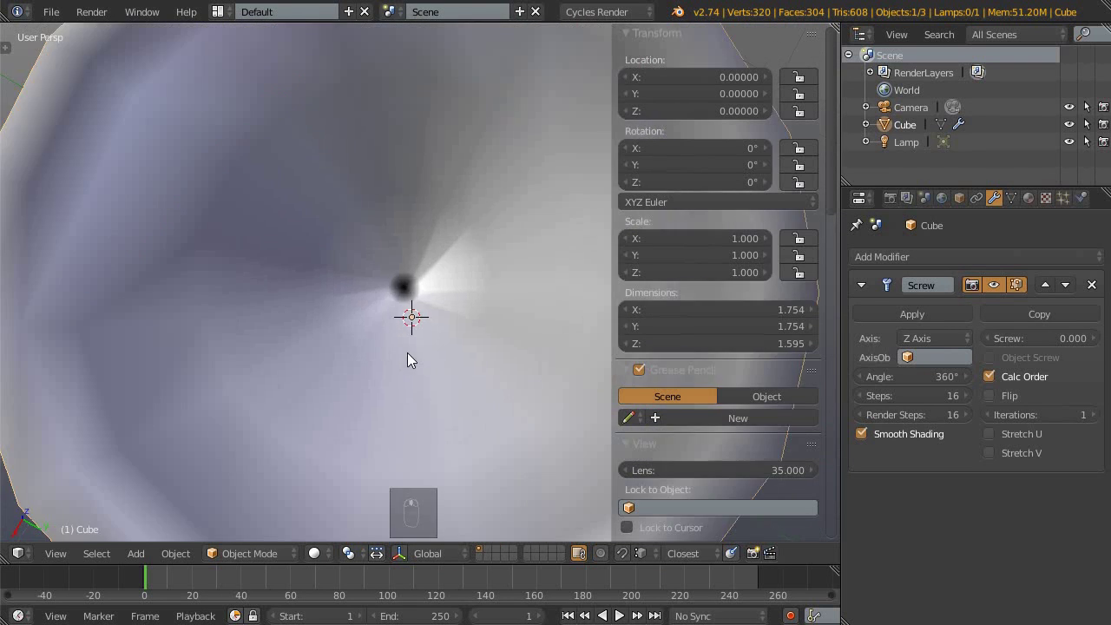
{"action": "middle_click", "coordinate": [407, 347]}
{"action": "left_click_drag", "start_coordinate": [409, 331], "coordinate": [450, 254]}
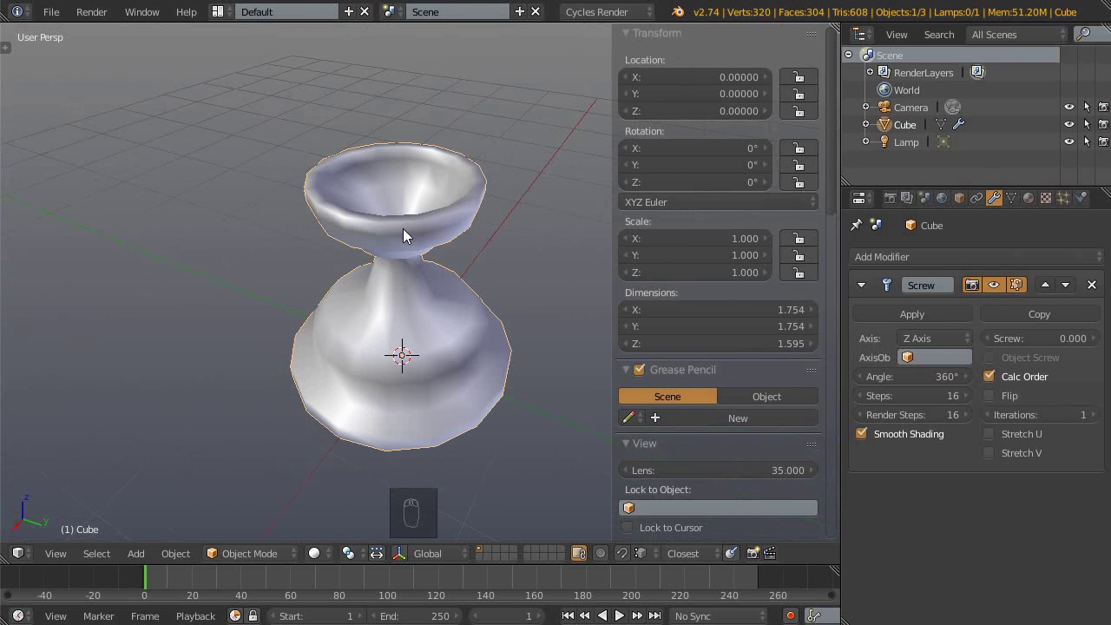
{"action": "left_click_drag", "start_coordinate": [435, 330], "coordinate": [1015, 309]}
{"action": "left_click_drag", "start_coordinate": [934, 262], "coordinate": [778, 324]}
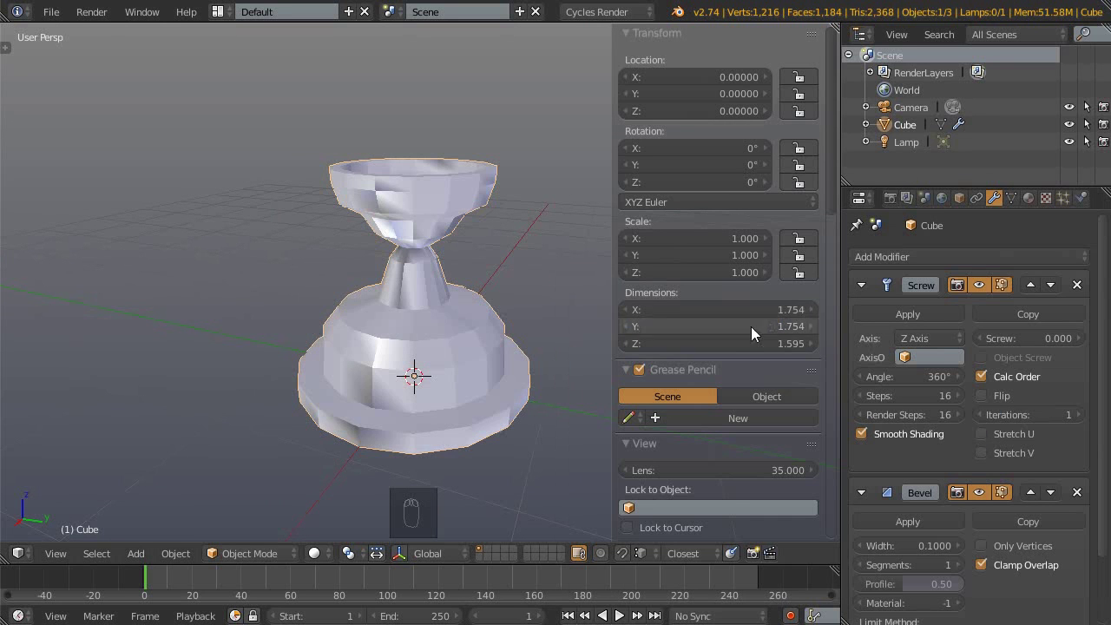
{"action": "left_click_drag", "start_coordinate": [411, 215], "coordinate": [405, 223]}
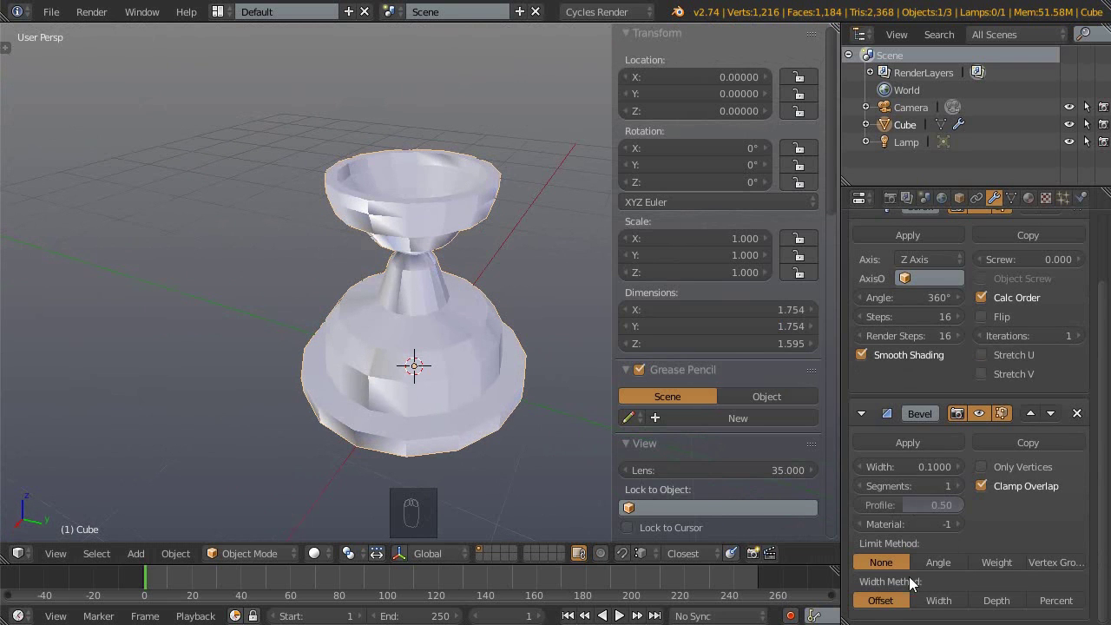
{"action": "left_click_drag", "start_coordinate": [947, 565], "coordinate": [970, 522]}
{"action": "middle_click", "coordinate": [411, 230]}
{"action": "key", "text": "Tab"}
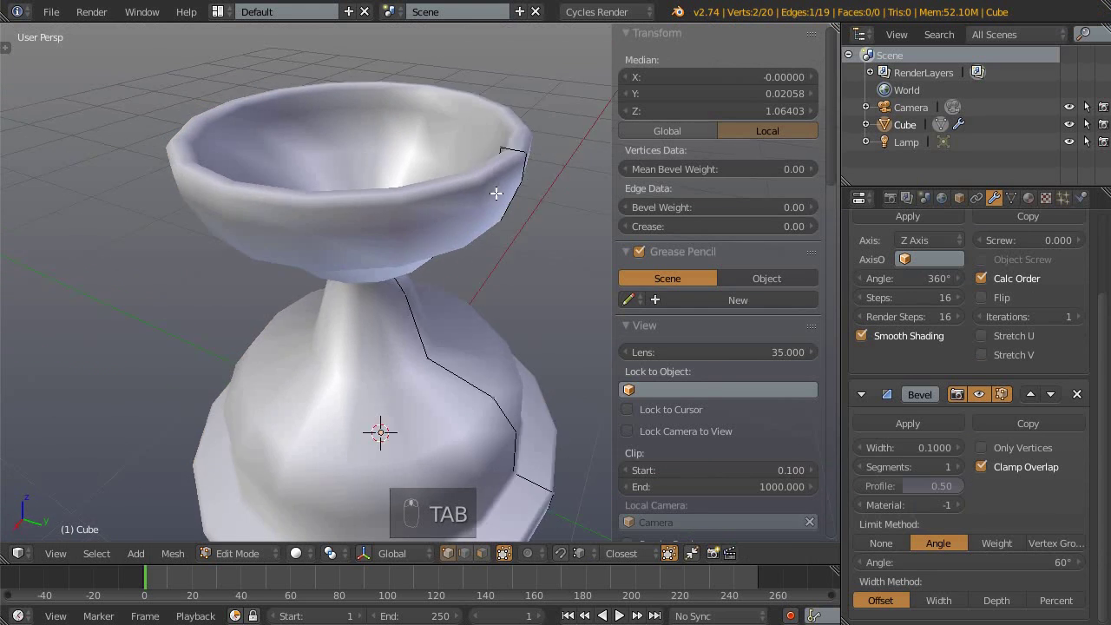
{"action": "key", "text": "Tab"}
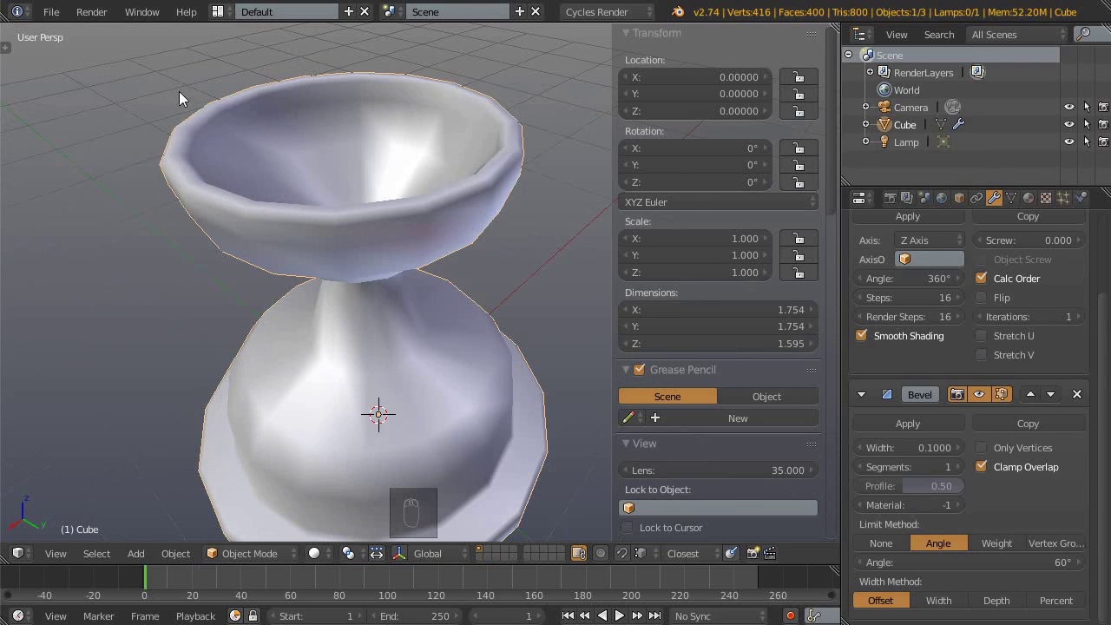
{"action": "left_click_drag", "start_coordinate": [361, 288], "coordinate": [371, 329]}
{"action": "middle_click", "coordinate": [391, 288]}
{"action": "left_click_drag", "start_coordinate": [411, 288], "coordinate": [835, 483]}
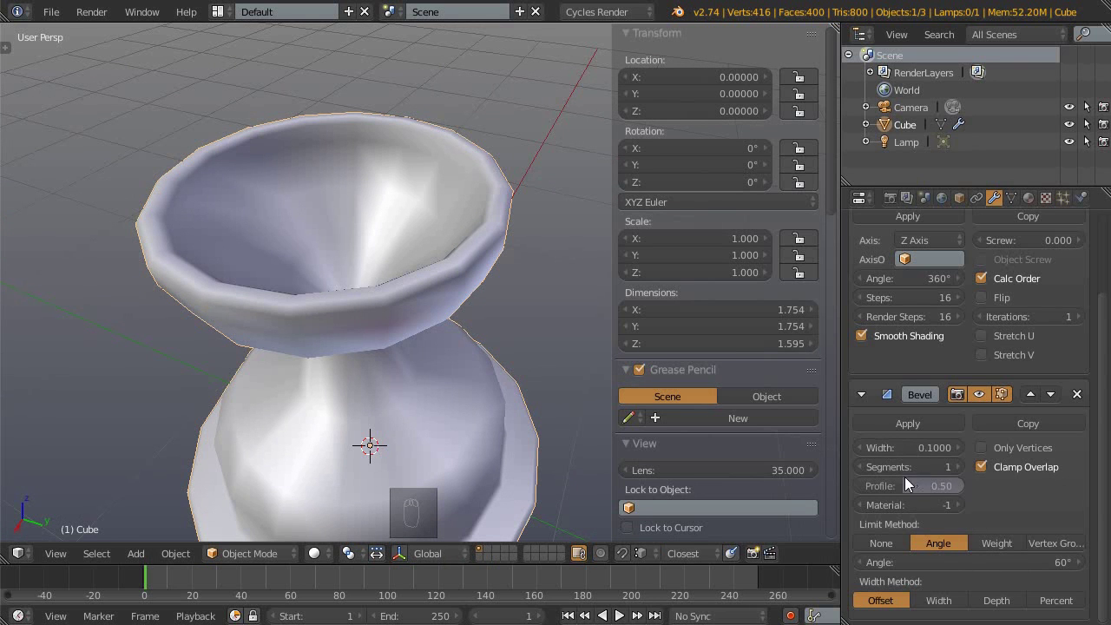
{"action": "left_click_drag", "start_coordinate": [414, 353], "coordinate": [391, 276]}
- Raise the Screw modifier's Steps and Render Steps to 32 for a smoother revolve
{"action": "left_click_drag", "start_coordinate": [961, 468], "coordinate": [408, 262]}
{"action": "middle_click", "coordinate": [408, 262]}
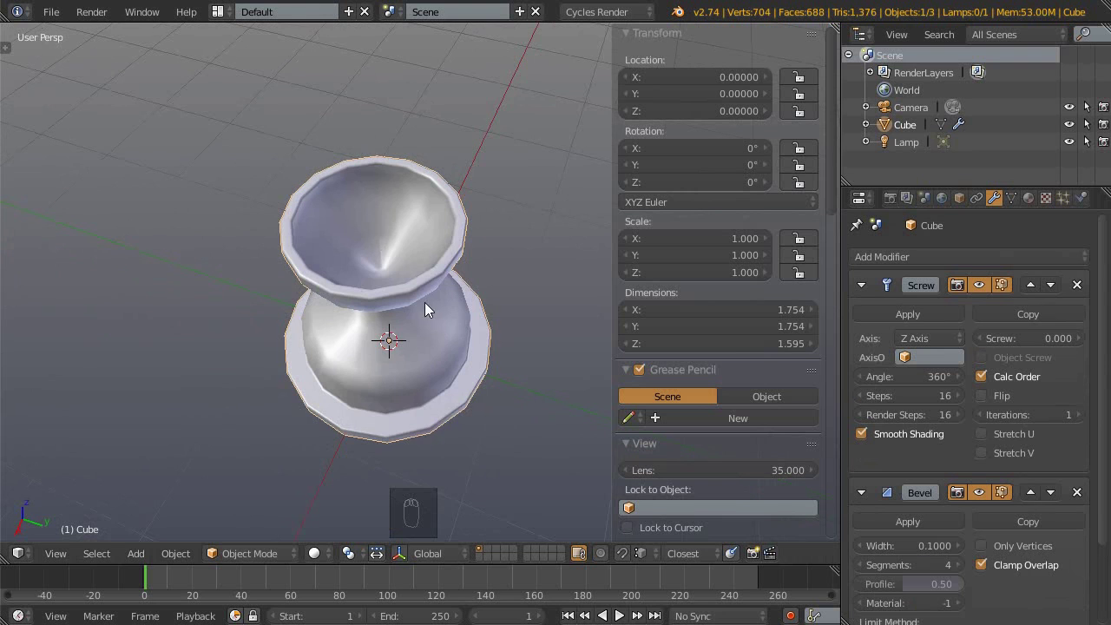
{"action": "left_click_drag", "start_coordinate": [1058, 422], "coordinate": [922, 396]}
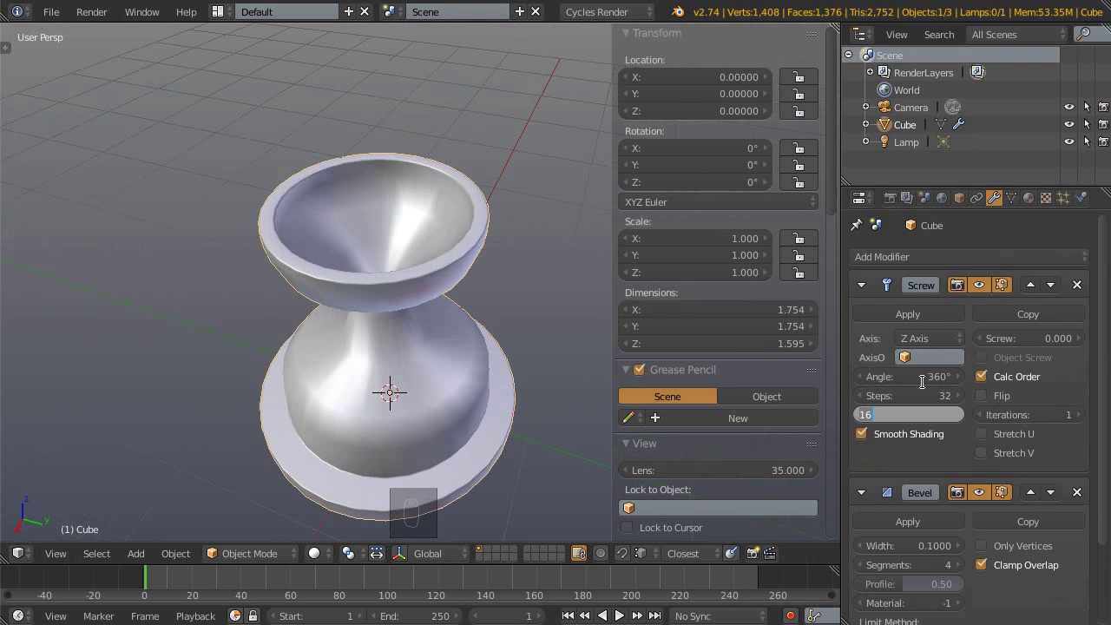
{"action": "left_click_drag", "start_coordinate": [908, 418], "coordinate": [389, 258]}
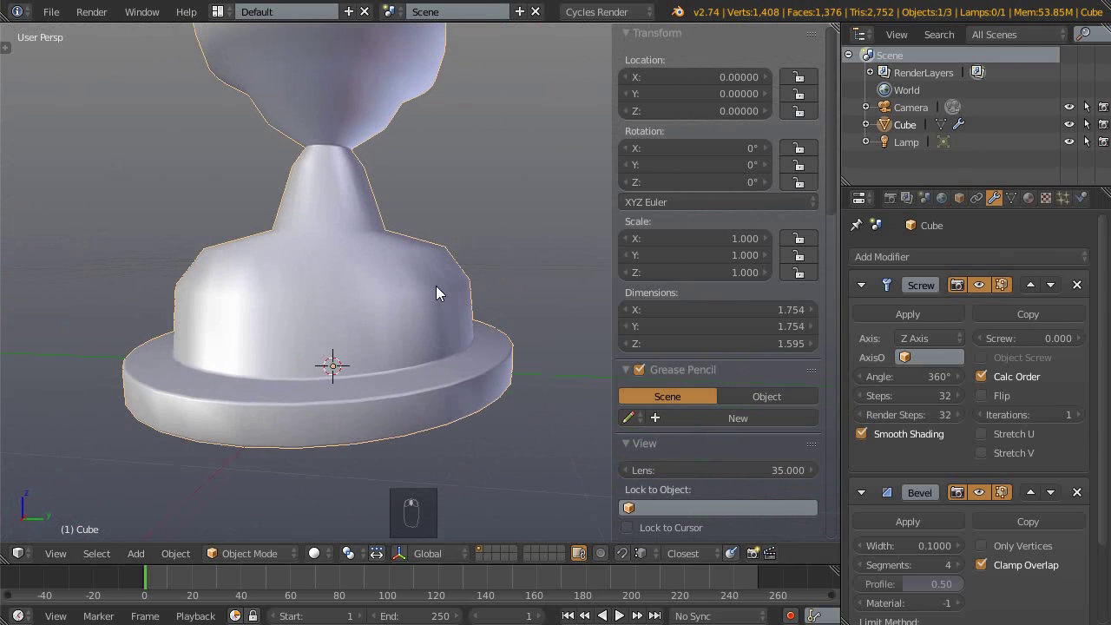
- In wireframe side view, extrude extra profile points along the base dome's outline
{"action": "key", "text": "KP_3"}
{"action": "key", "text": "z"}
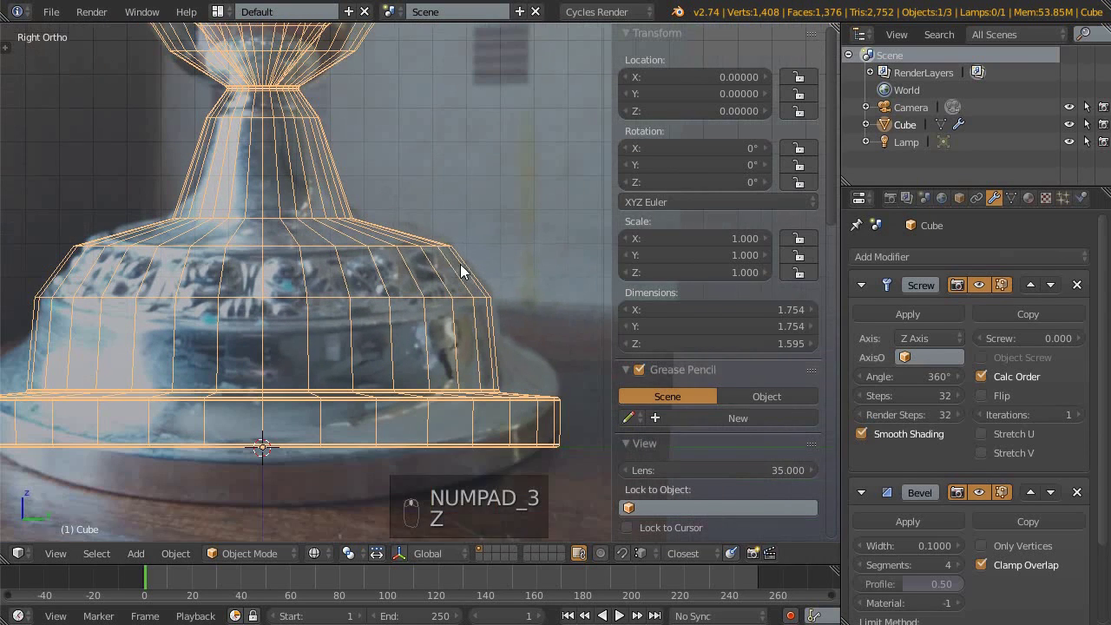
{"action": "key", "text": "Tab"}
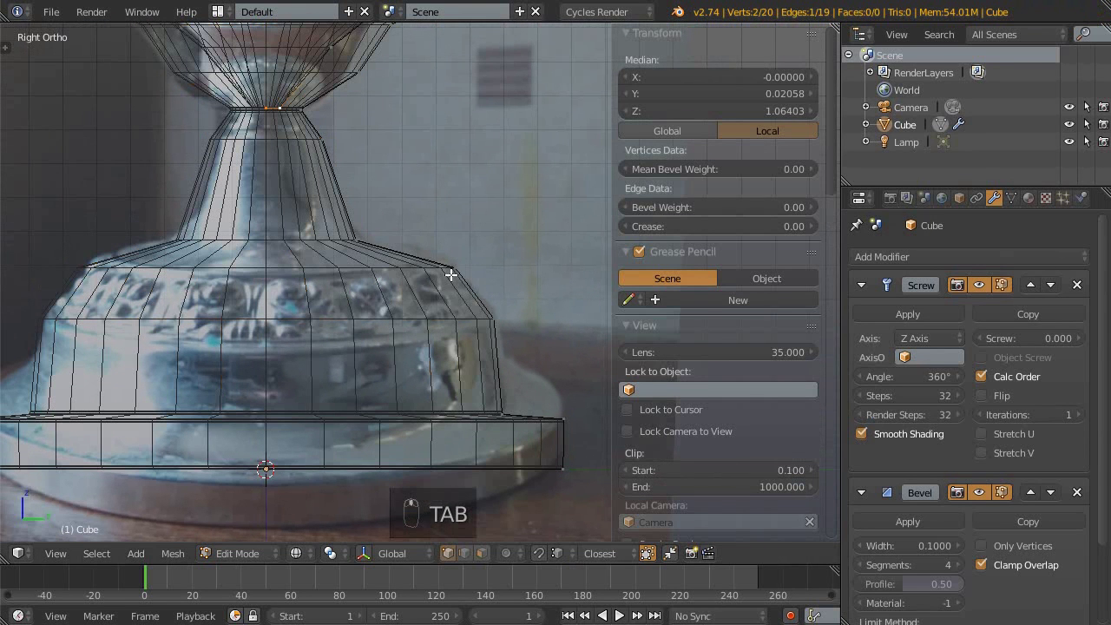
{"action": "key", "text": "ctrl+Tab"}
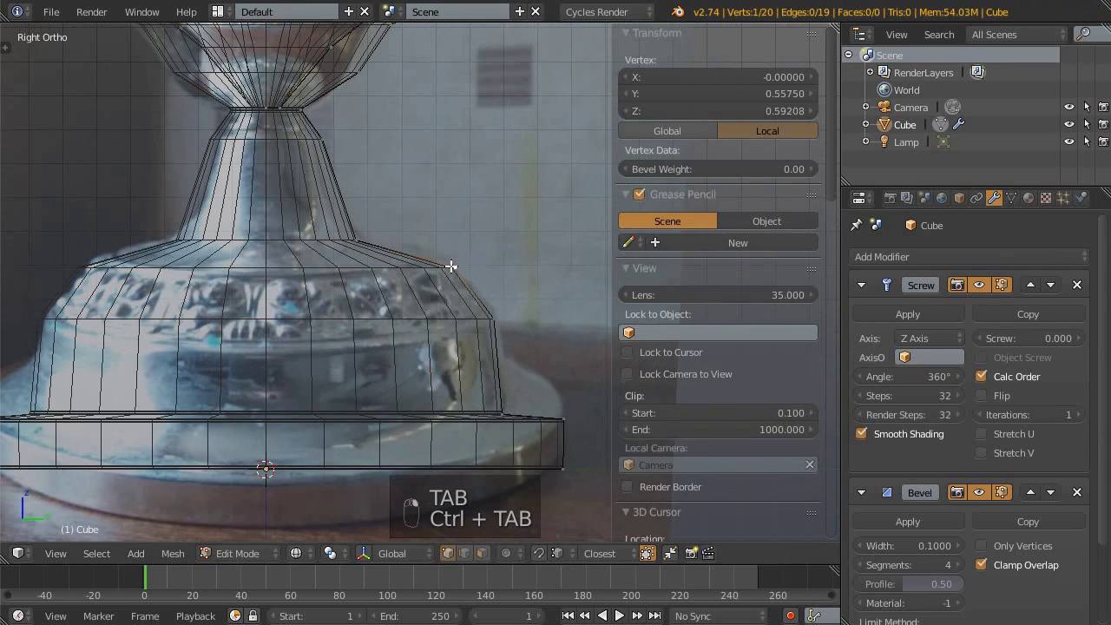
{"action": "key", "text": "ctrl+Tab"}
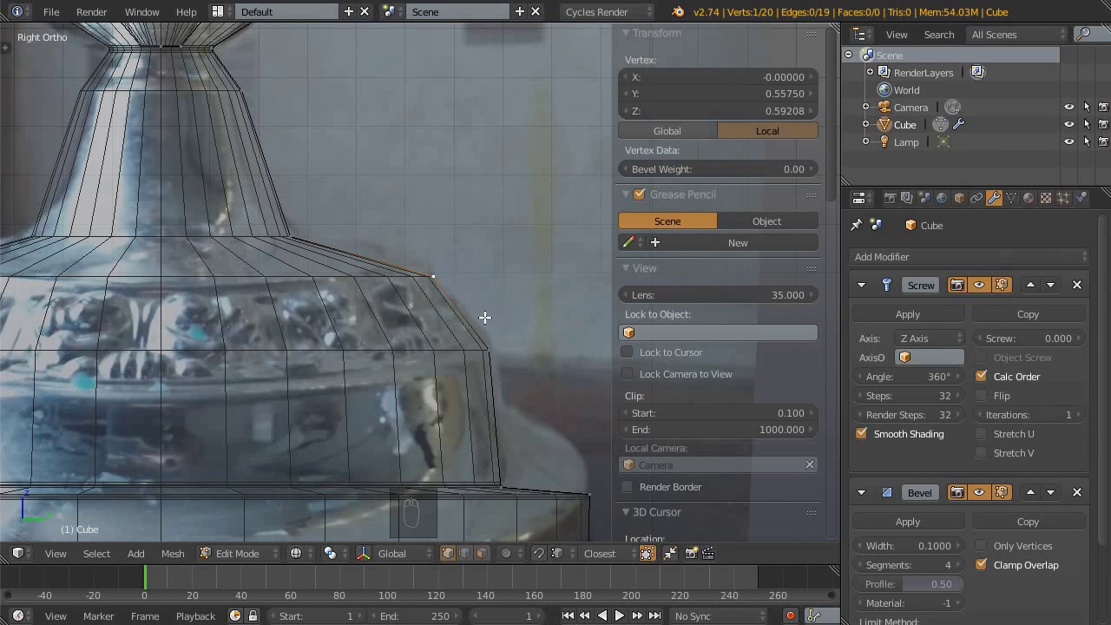
{"action": "key", "text": "ctrl+shift+b"}
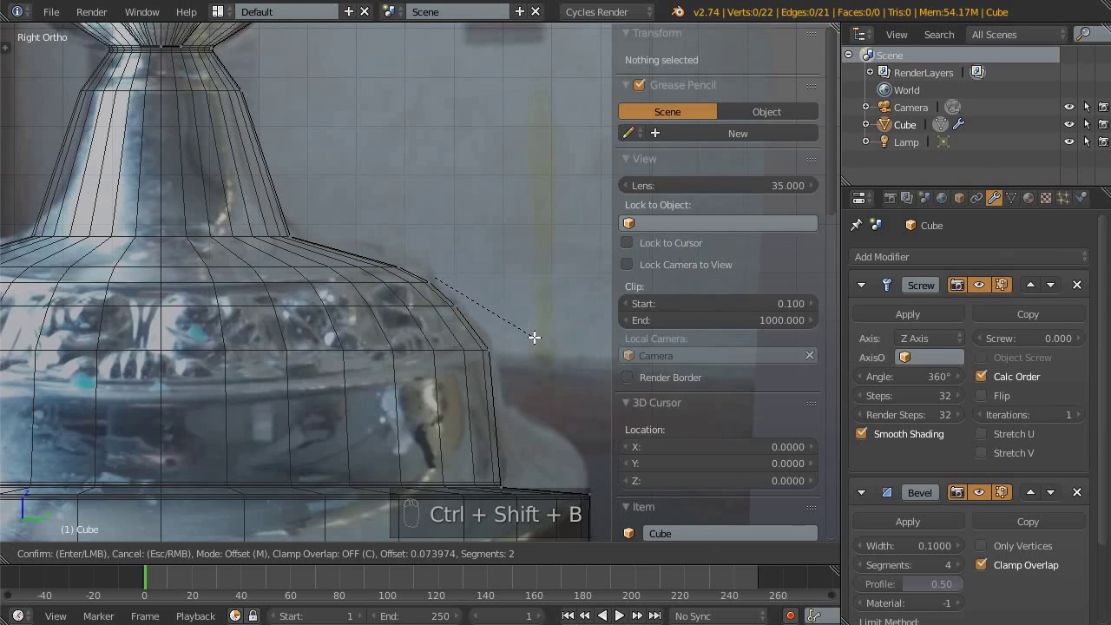
{"action": "middle_click", "coordinate": [545, 340]}
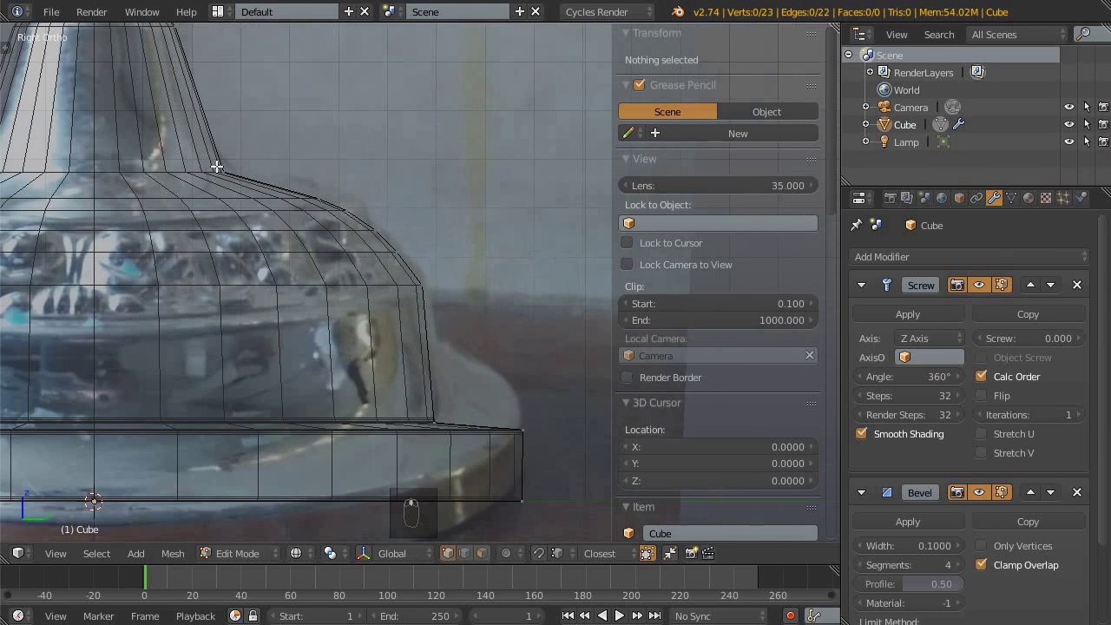
{"action": "left_click", "coordinate": [320, 295]}
{"action": "middle_click", "coordinate": [294, 257]}
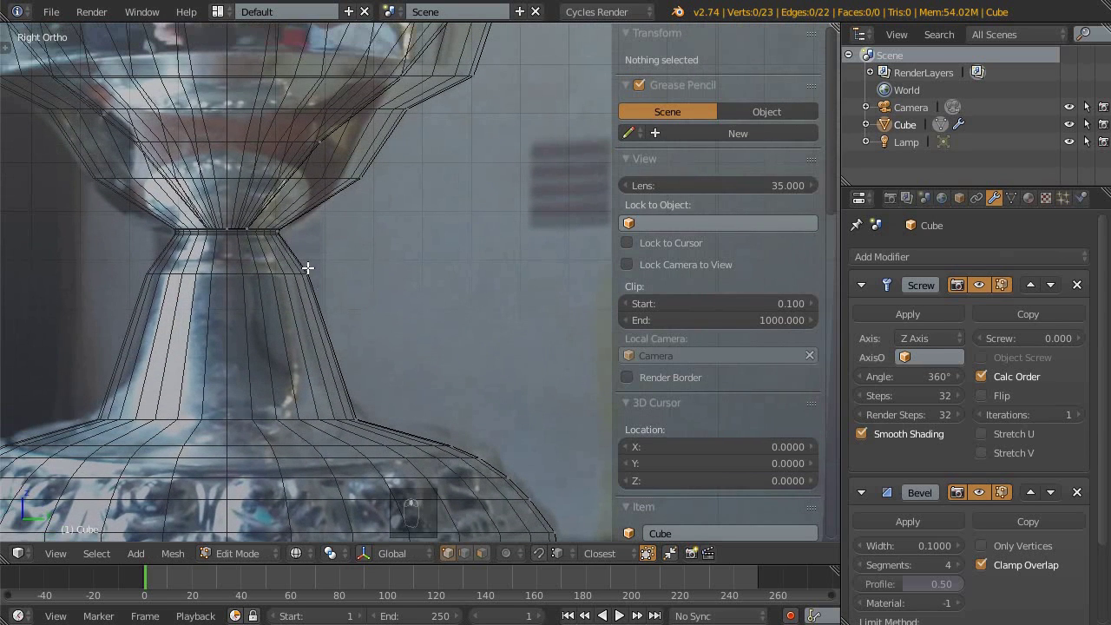
{"action": "left_click_drag", "start_coordinate": [311, 271], "coordinate": [471, 317]}
- Extrude further profile points up the stem neck and along the cup outline
{"action": "key", "text": "ctrl+shift+b"}
{"action": "left_click_drag", "start_coordinate": [365, 309], "coordinate": [366, 202]}
{"action": "right_click", "coordinate": [366, 202]}
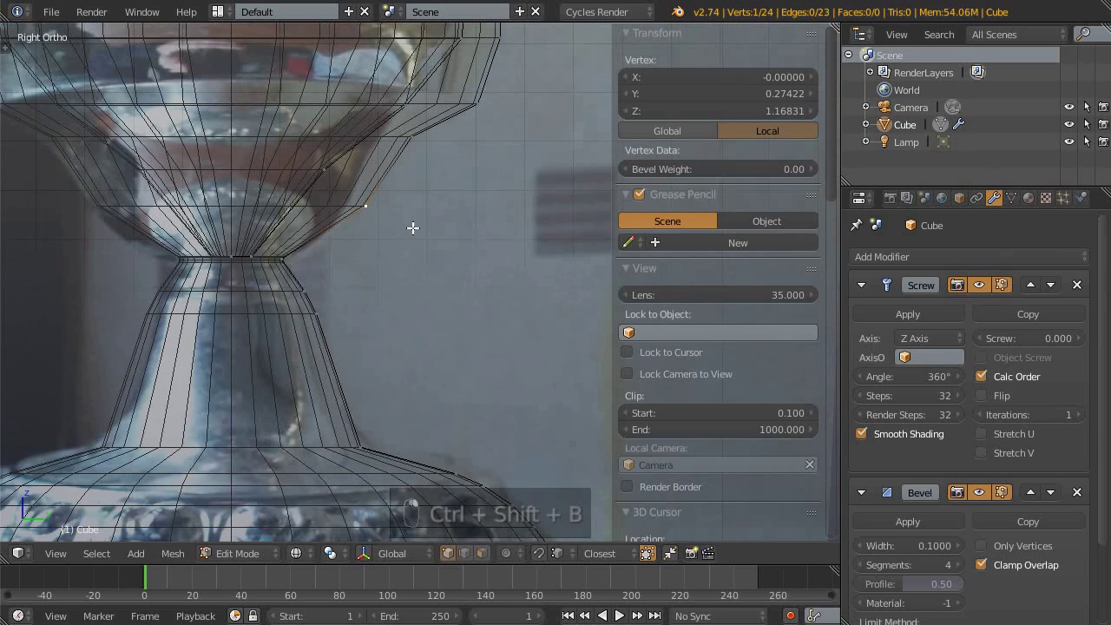
{"action": "key", "text": "ctrl+shift+b"}
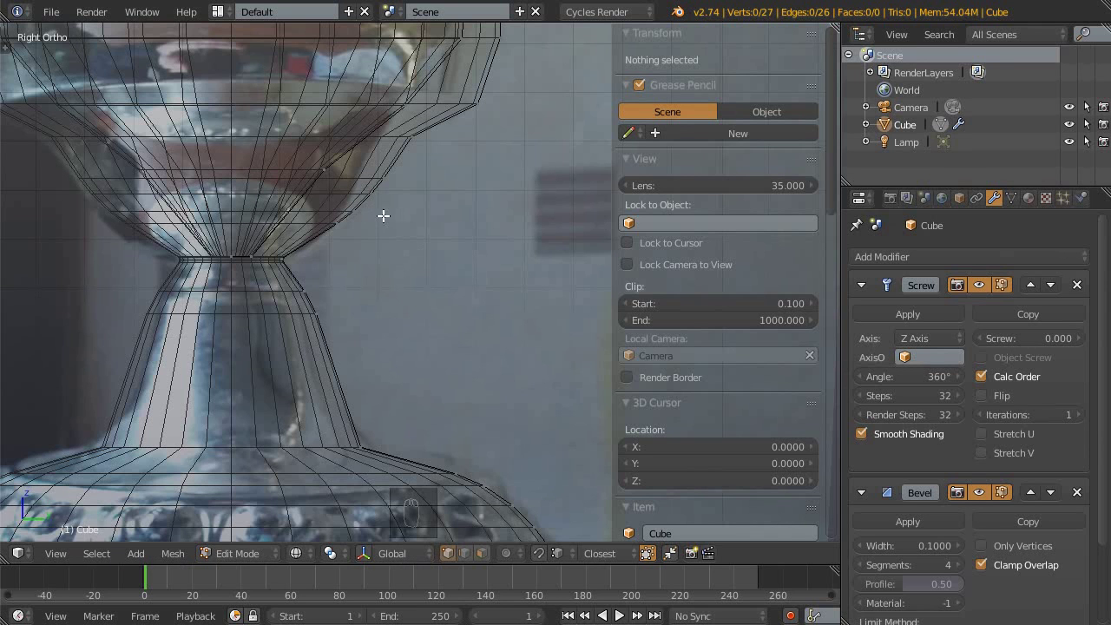
{"action": "middle_click", "coordinate": [440, 151]}
{"action": "left_click", "coordinate": [402, 183]}
{"action": "key", "text": "ctrl+shift+b"}
{"action": "right_click", "coordinate": [402, 183]}
{"action": "scroll", "scroll_direction": "up", "scroll_amount": 3}
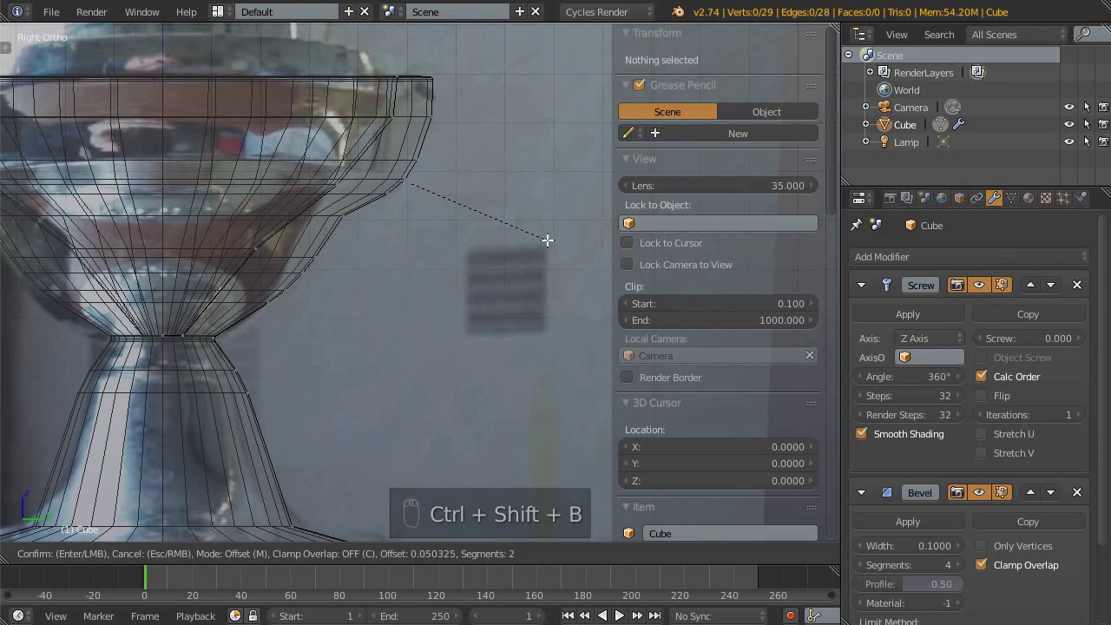
- Zoom to the dome edge and extrude a point to start the small ridge
{"action": "middle_click", "coordinate": [342, 290]}
{"action": "left_click_drag", "start_coordinate": [310, 146], "coordinate": [371, 248]}
{"action": "key", "text": "KP_3"}
{"action": "key", "text": "z"}
{"action": "left_click_drag", "start_coordinate": [367, 268], "coordinate": [403, 265]}
{"action": "key", "text": "Tab"}
{"action": "left_click", "coordinate": [425, 211]}
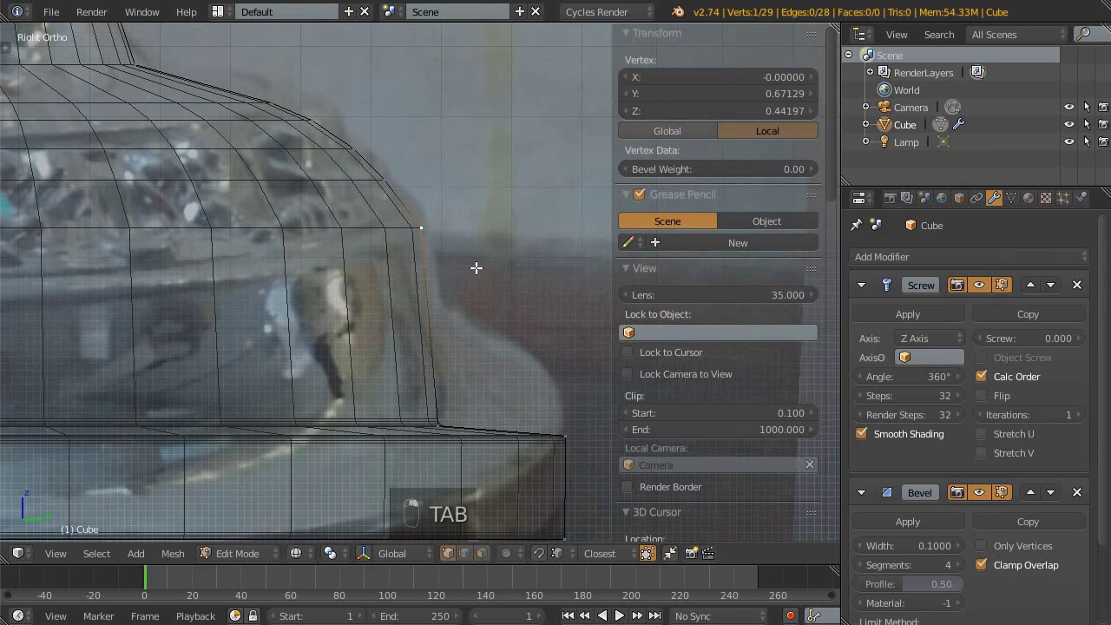
{"action": "key", "text": "ctrl+shift+b"}
{"action": "left_click", "coordinate": [501, 283]}
{"action": "left_click", "coordinate": [507, 288]}
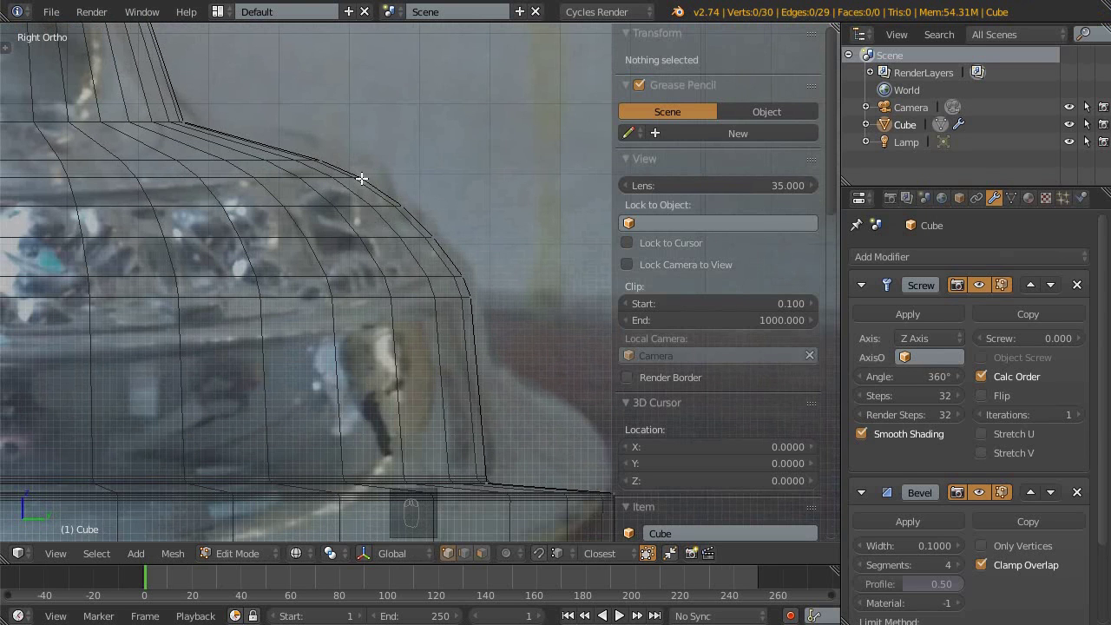
- Reposition the ridge points and extrude a small lip where the dome meets the lower band
{"action": "right_click", "coordinate": [360, 172]}
{"action": "left_click_drag", "start_coordinate": [363, 174], "coordinate": [349, 153]}
{"action": "key", "text": "g"}
{"action": "right_click", "coordinate": [349, 154]}
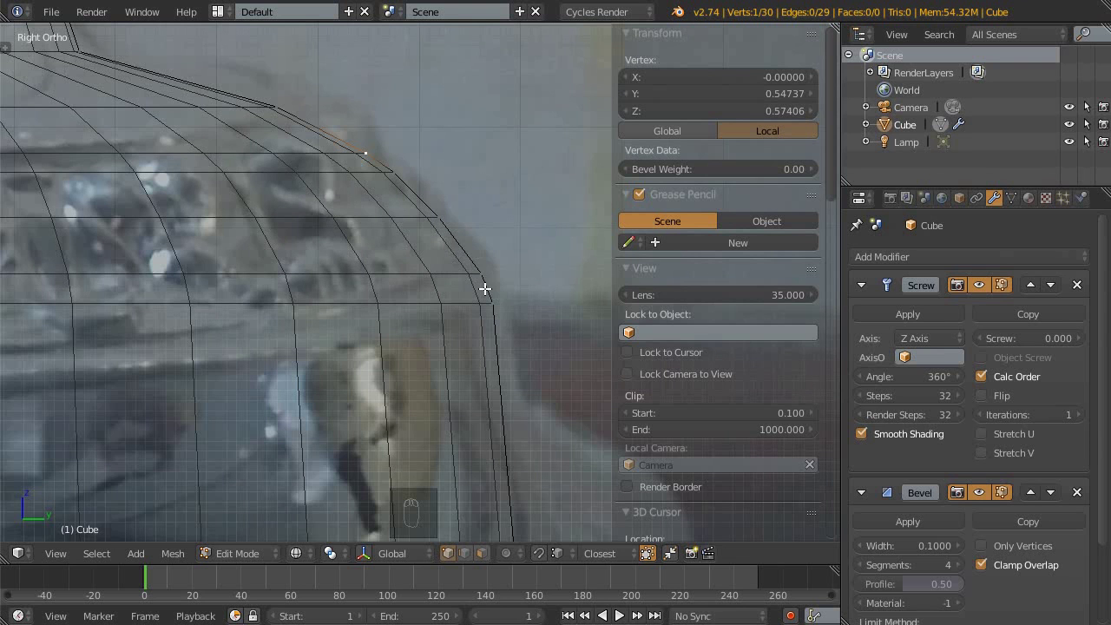
{"action": "key", "text": "ctrl+Tab"}
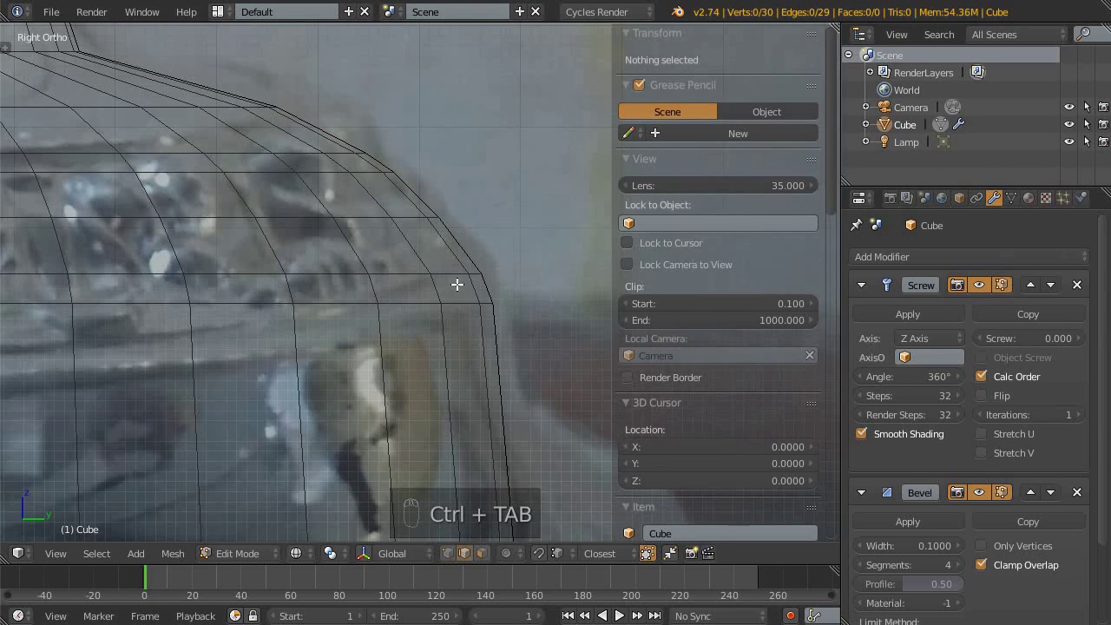
{"action": "right_click", "coordinate": [487, 283]}
{"action": "middle_click", "coordinate": [454, 281]}
{"action": "key", "text": "e"}
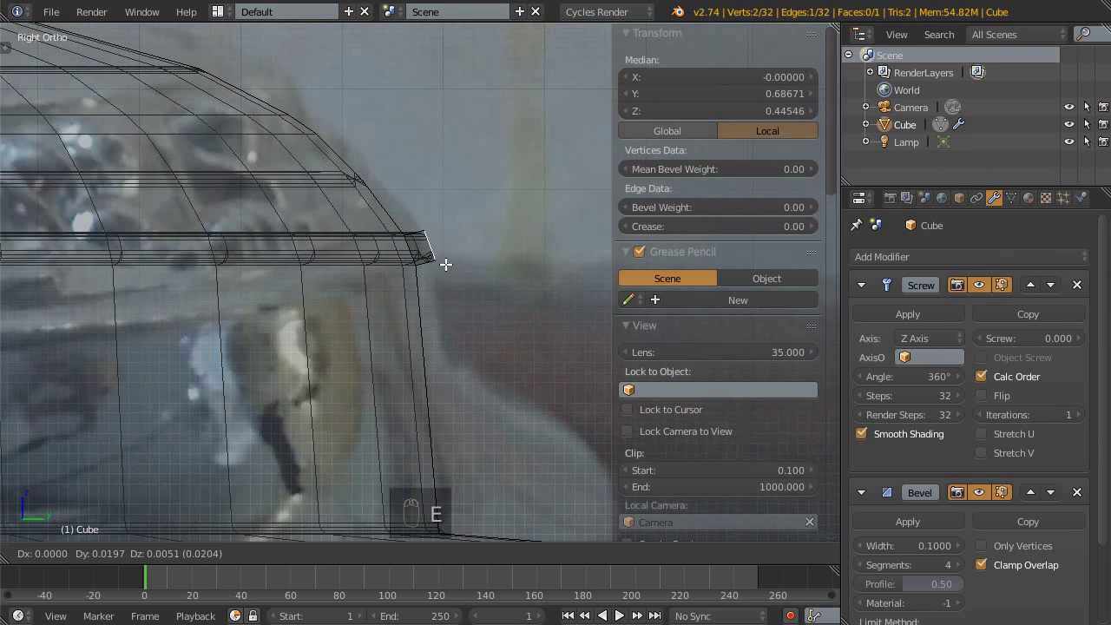
{"action": "key", "text": "s"}
{"action": "left_click_drag", "start_coordinate": [415, 250], "coordinate": [282, 269]}
{"action": "key", "text": "z"}
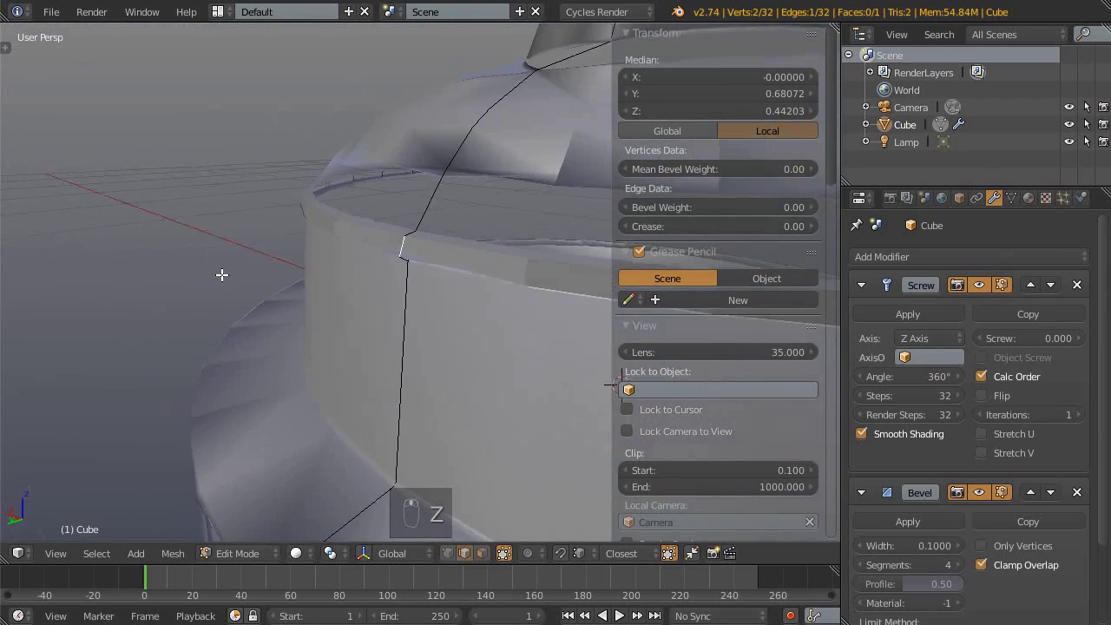
- Inspect the new dome ridge from several angles, clear the selection and view the base in wireframe
{"action": "middle_click", "coordinate": [553, 317]}
{"action": "middle_click", "coordinate": [592, 297]}
{"action": "middle_click", "coordinate": [599, 263]}
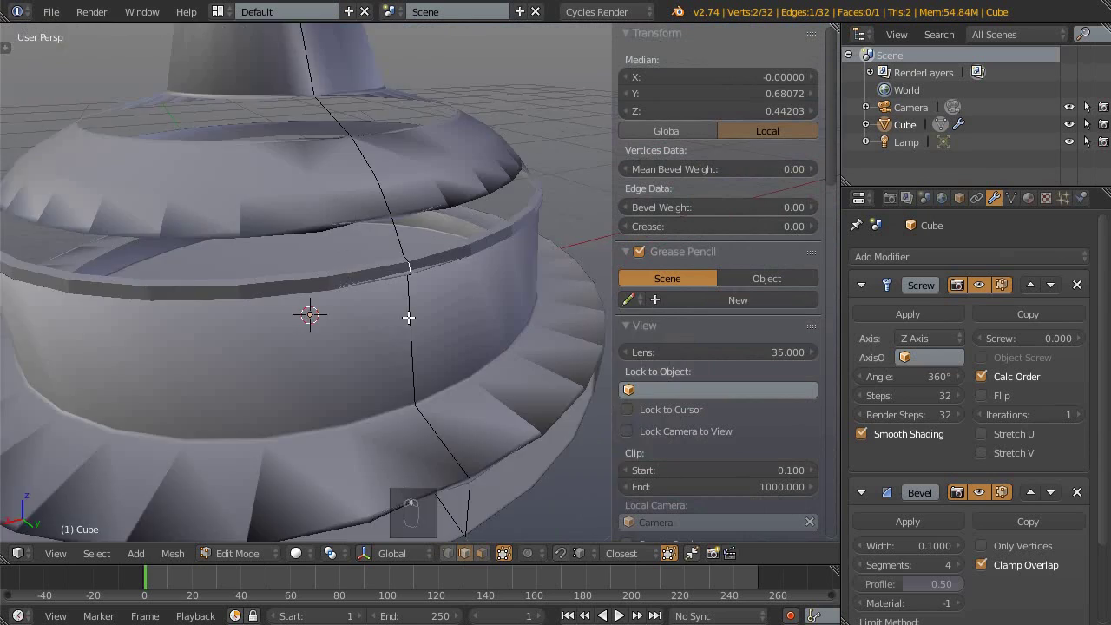
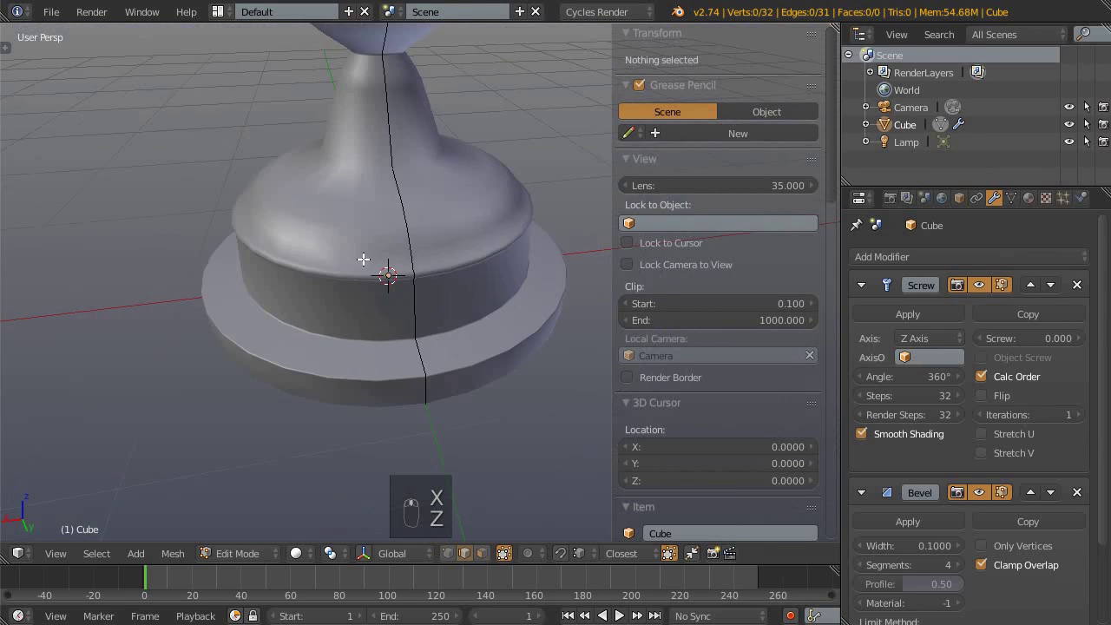
{"action": "key", "text": "z"}
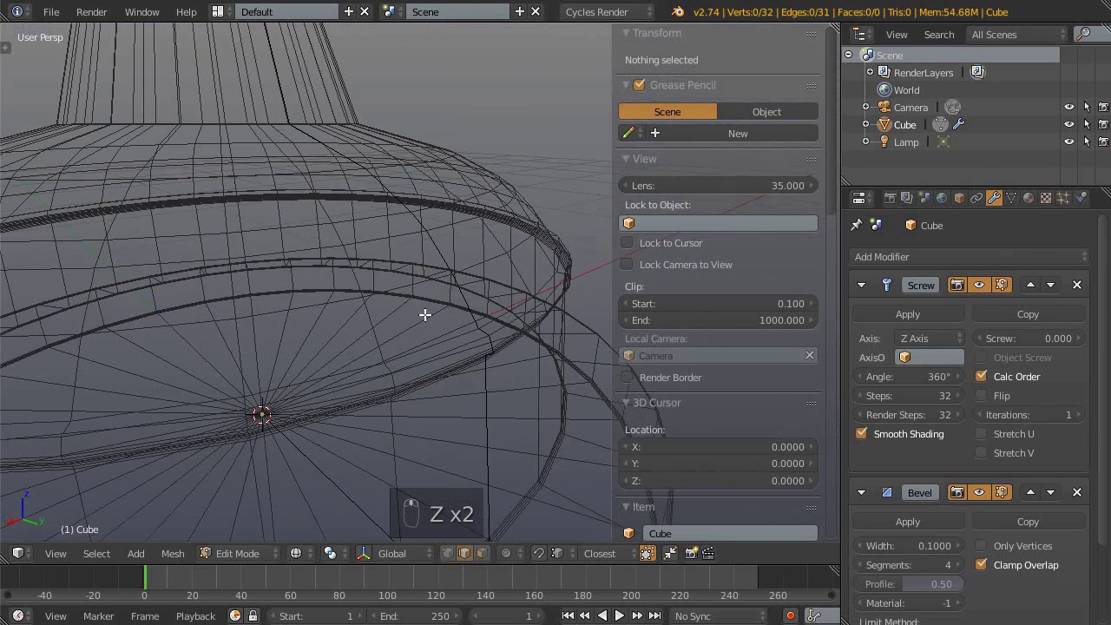
{"action": "left_click_drag", "start_coordinate": [418, 221], "coordinate": [411, 279]}
{"action": "key", "text": "KP_3"}
{"action": "middle_click", "coordinate": [393, 240]}
- In side orthographic view, zoom on the base profile and start grabbing rim vertices
{"action": "key", "text": "e"}
{"action": "key", "text": "s"}
{"action": "key", "text": "g"}
{"action": "key", "text": "x"}
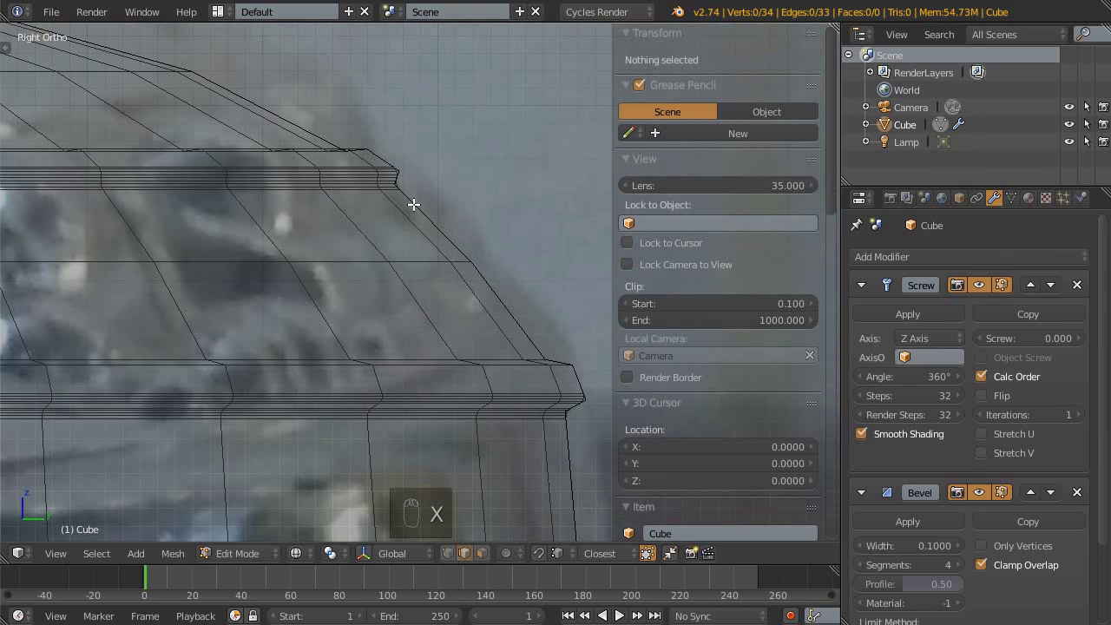
{"action": "key", "text": "z"}
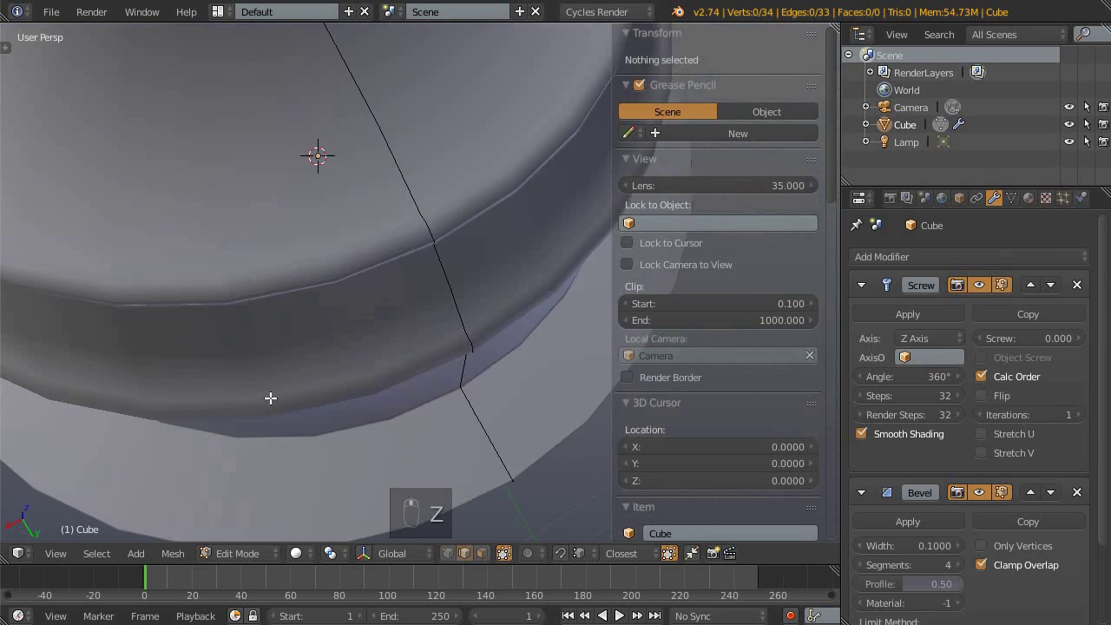
{"action": "key", "text": "KP_3"}
{"action": "key", "text": "ctrl+Tab"}
{"action": "key", "text": "g"}
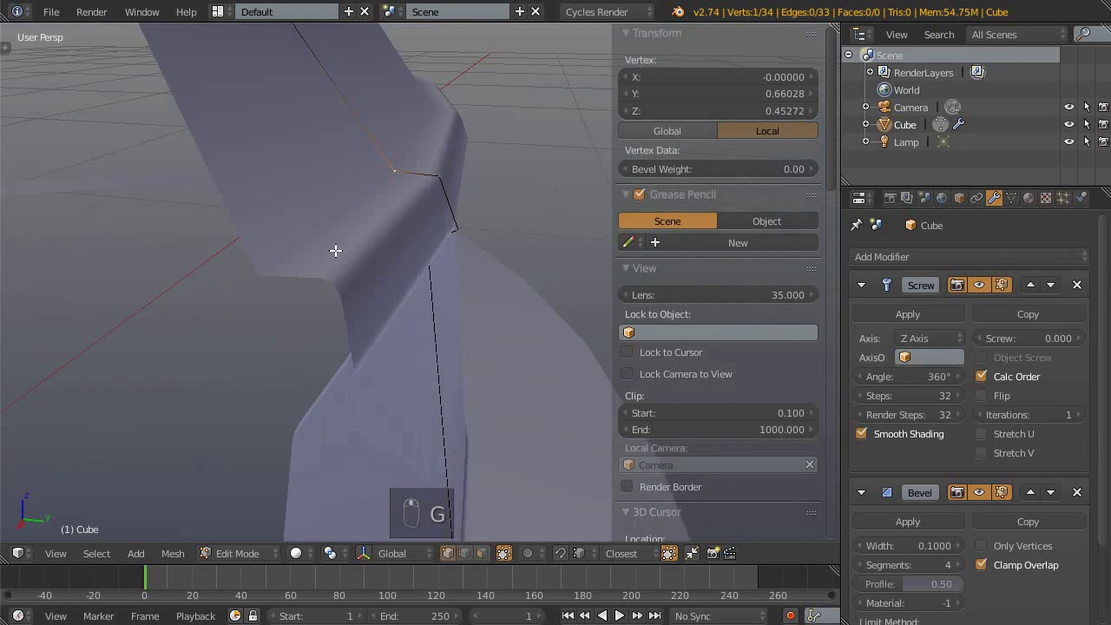
{"action": "key", "text": "KP_3"}
{"action": "key", "text": "z"}
{"action": "key", "text": "g"}
- Reposition two rim vertices against the reference image and check the result in perspective
{"action": "left_click_drag", "start_coordinate": [409, 196], "coordinate": [411, 202]}
{"action": "middle_click", "coordinate": [412, 204]}
{"action": "key", "text": "z"}
{"action": "middle_click", "coordinate": [420, 150]}
{"action": "left_click_drag", "start_coordinate": [470, 177], "coordinate": [373, 141]}
{"action": "key", "text": "KP_3"}
{"action": "key", "text": "z"}
{"action": "key", "text": "g"}
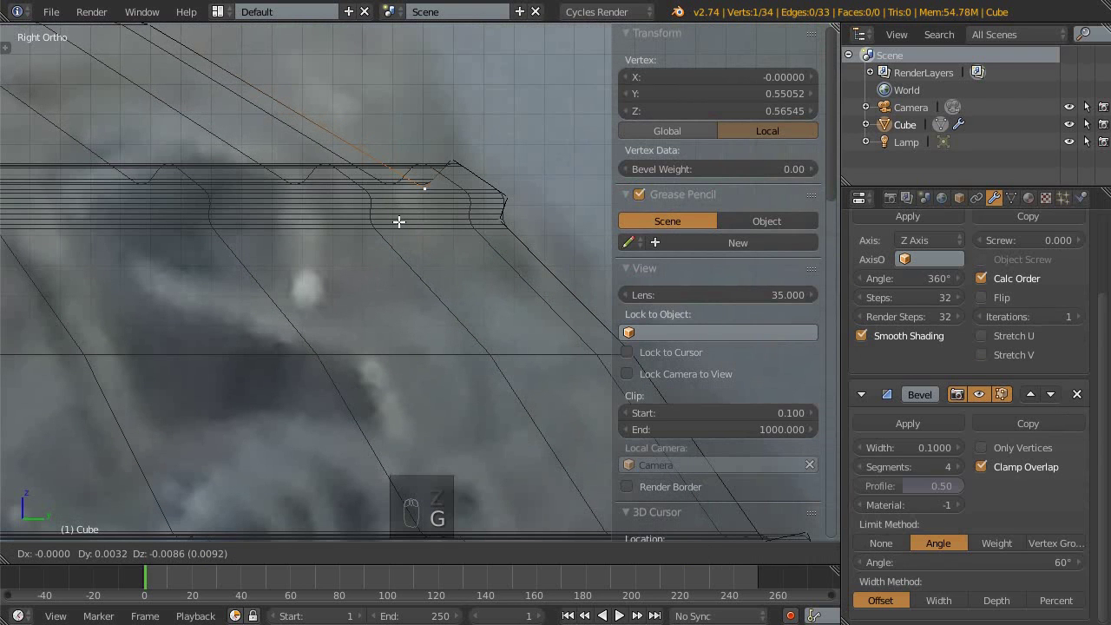
{"action": "middle_click", "coordinate": [416, 205]}
{"action": "key", "text": "z"}
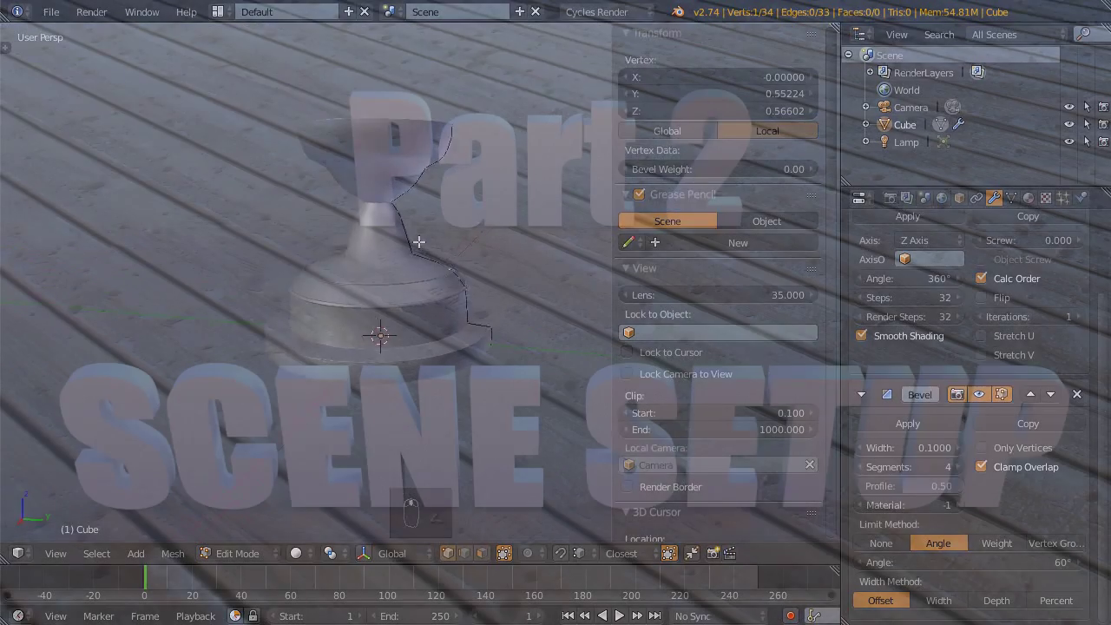
- Leave Edit Mode on the finished candleholder body
{"action": "key", "text": "Tab"}
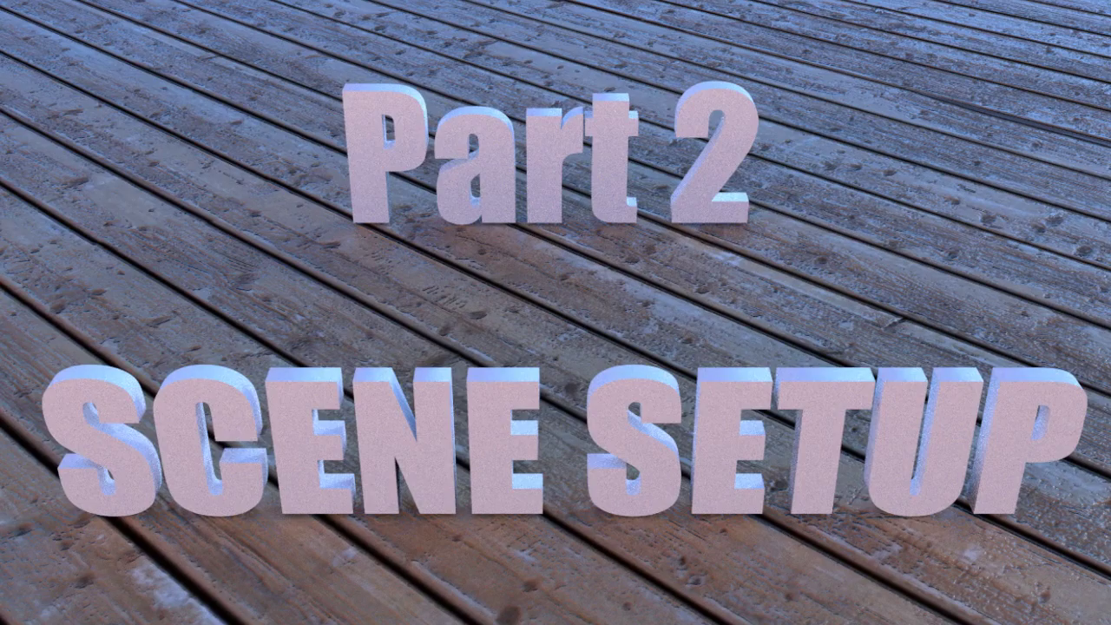
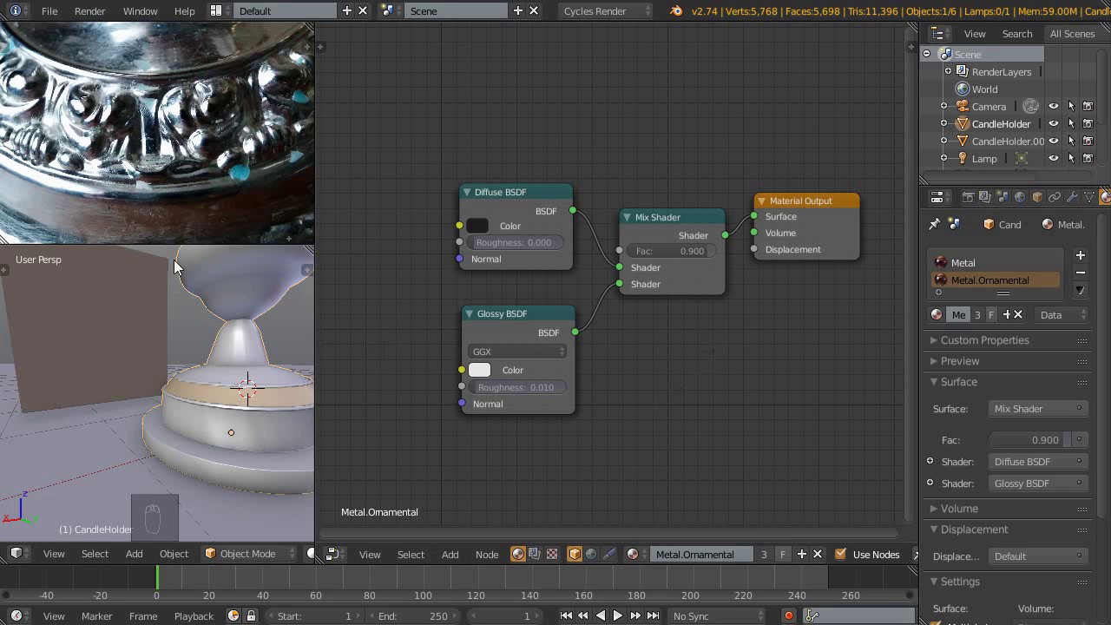
- Select the plane carrying Metal.Ornamental and bring up User Preferences for add-ons
{"action": "left_click_drag", "start_coordinate": [103, 335], "coordinate": [452, 356]}
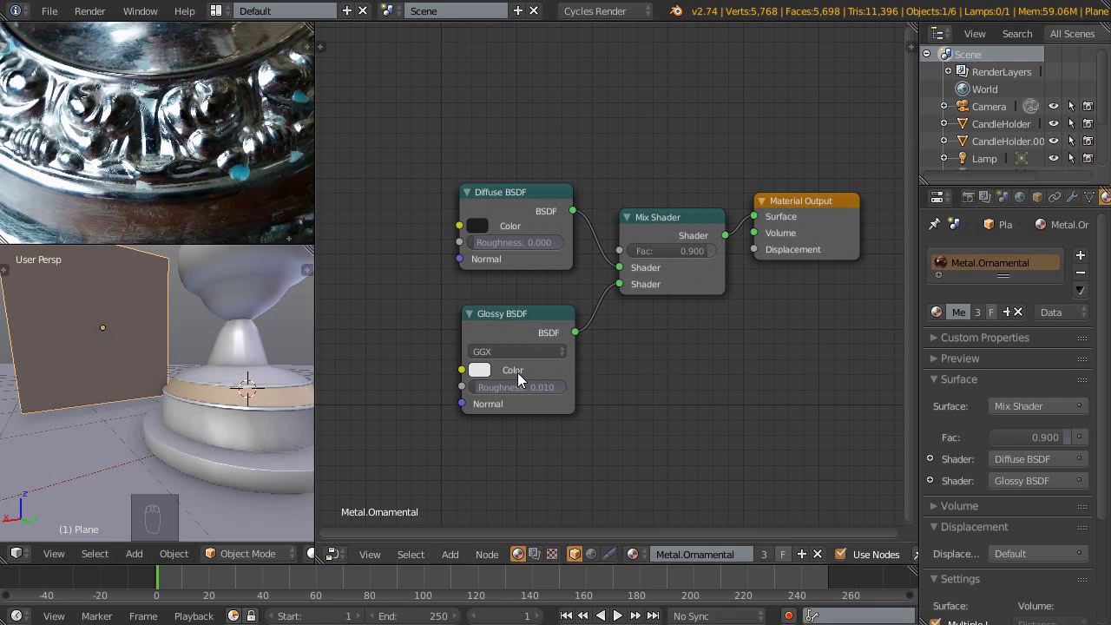
{"action": "key", "text": "ctrl+alt+u"}
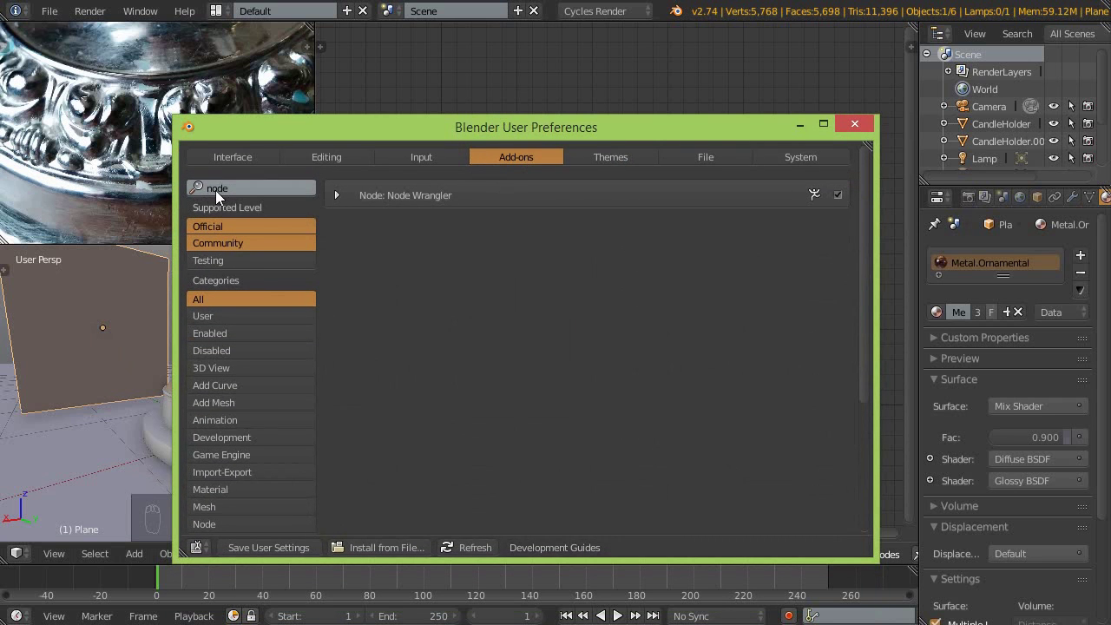
- Enable Node Wrangler, close preferences and switch the viewport to a live Cycles rendered preview
{"action": "left_click_drag", "start_coordinate": [532, 309], "coordinate": [112, 374]}
{"action": "key", "text": "shift+z"}
{"action": "key", "text": "shift+a"}
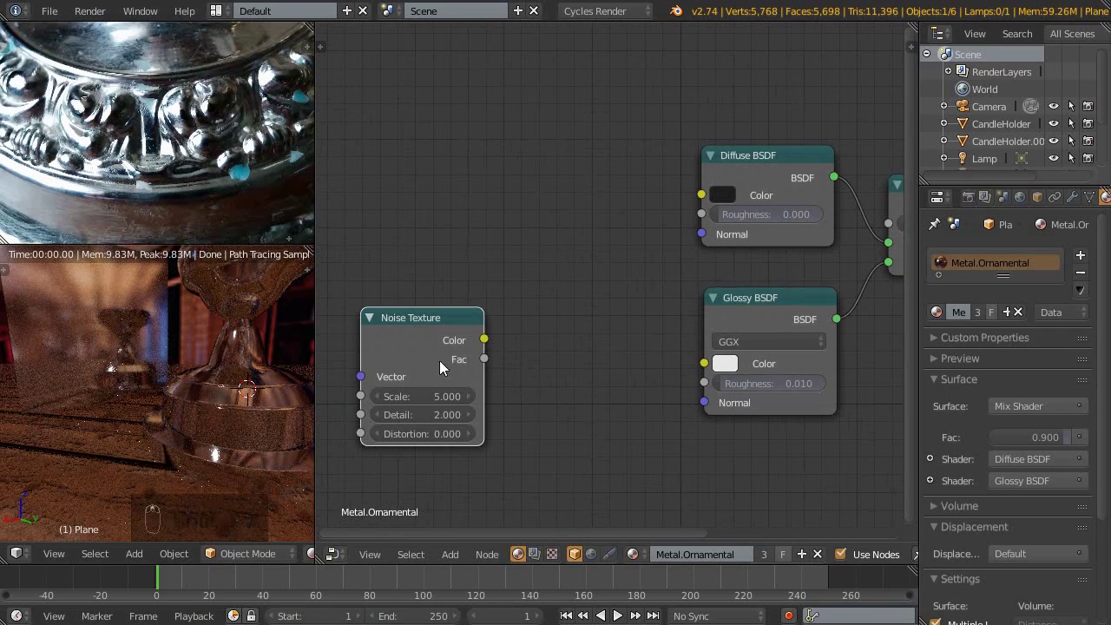
- Trial a Noise Texture node as the material preview, then delete it
{"action": "left_click_drag", "start_coordinate": [428, 349], "coordinate": [490, 332]}
{"action": "left_click_drag", "start_coordinate": [449, 306], "coordinate": [418, 310]}
{"action": "left_click_drag", "start_coordinate": [418, 308], "coordinate": [513, 305]}
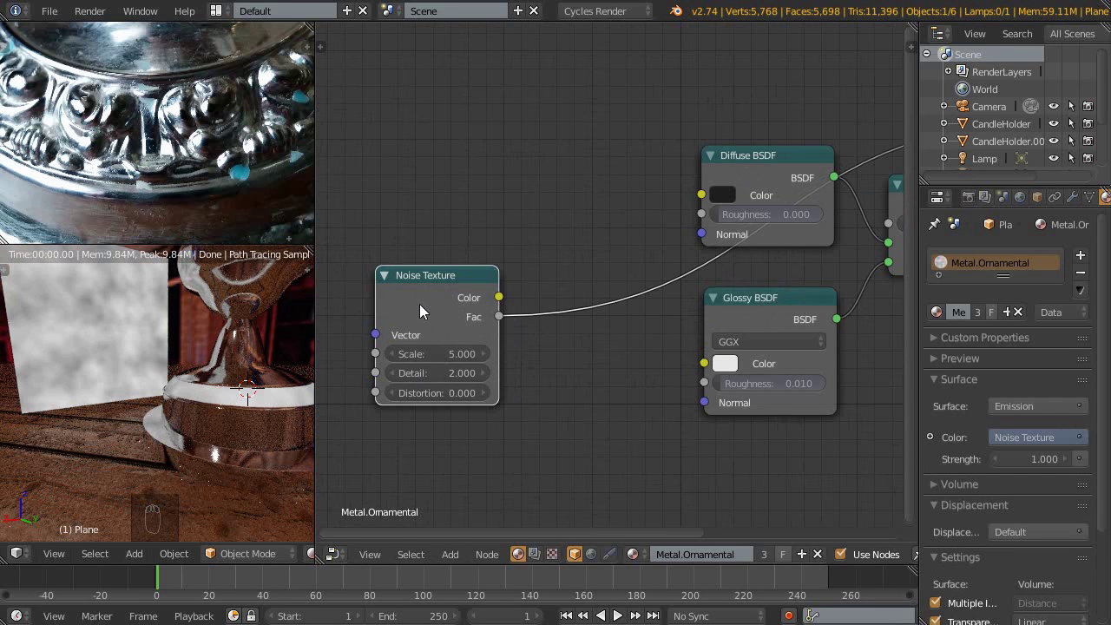
{"action": "key", "text": "x"}
{"action": "key", "text": "shift+a"}
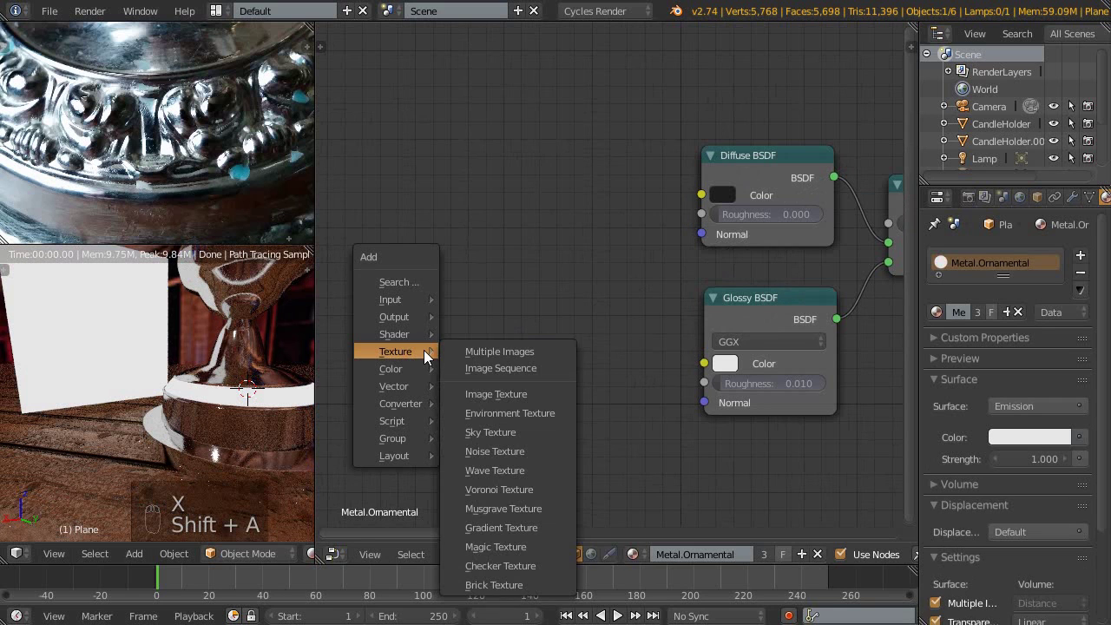
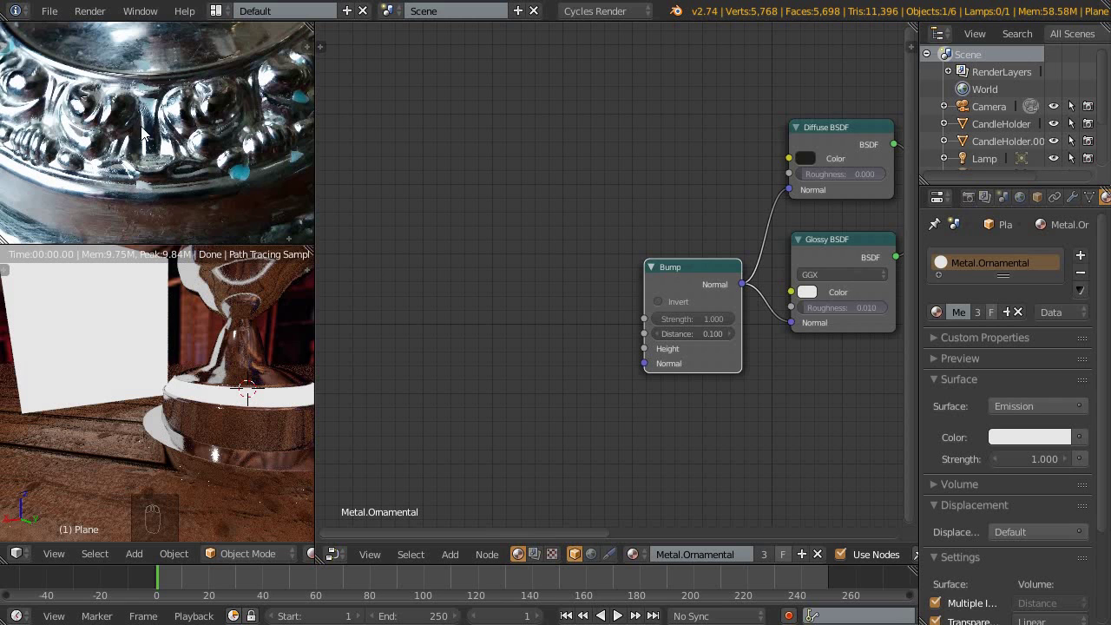
- Add a ColorRamp after the Magic Texture and slide its white stop to 0.523
{"action": "middle_click", "coordinate": [465, 362]}
{"action": "key", "text": "shift+a"}
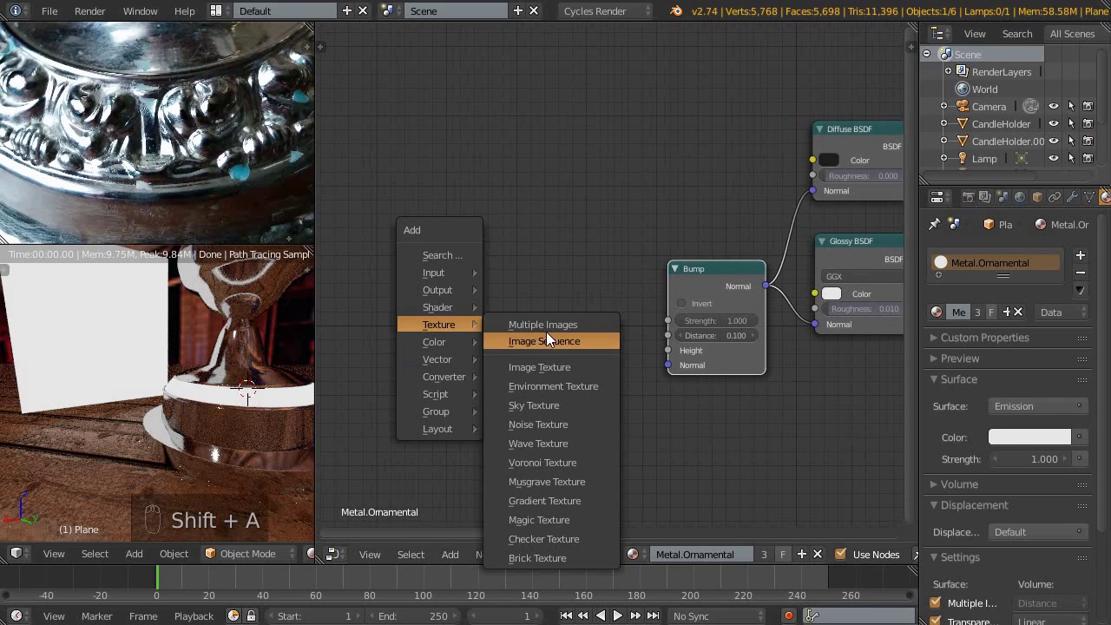
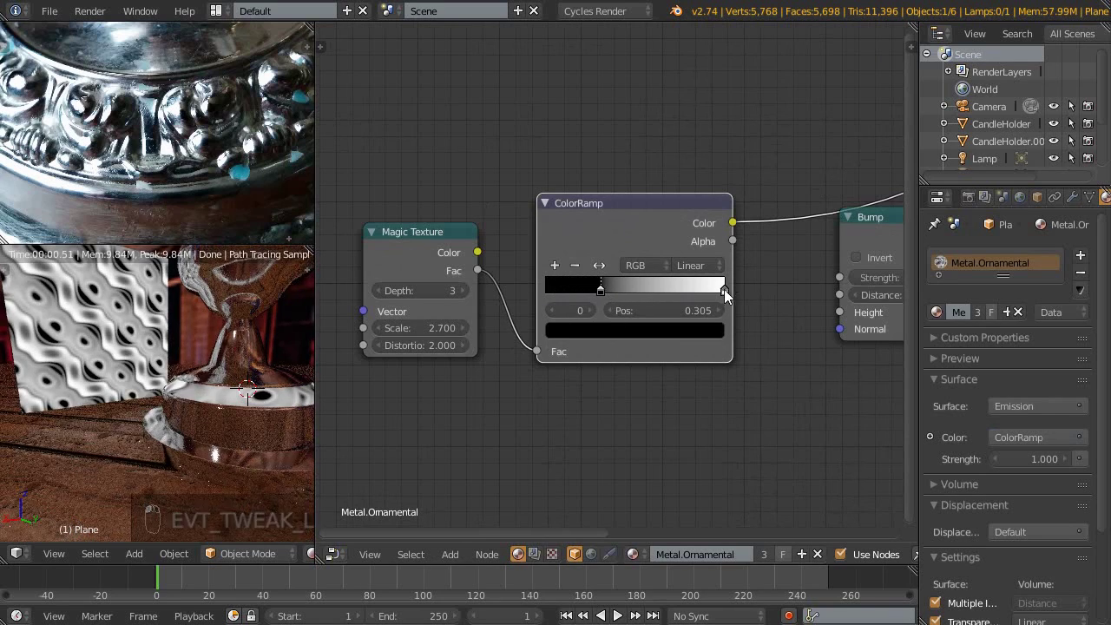
{"action": "left_click_drag", "start_coordinate": [727, 296], "coordinate": [128, 396]}
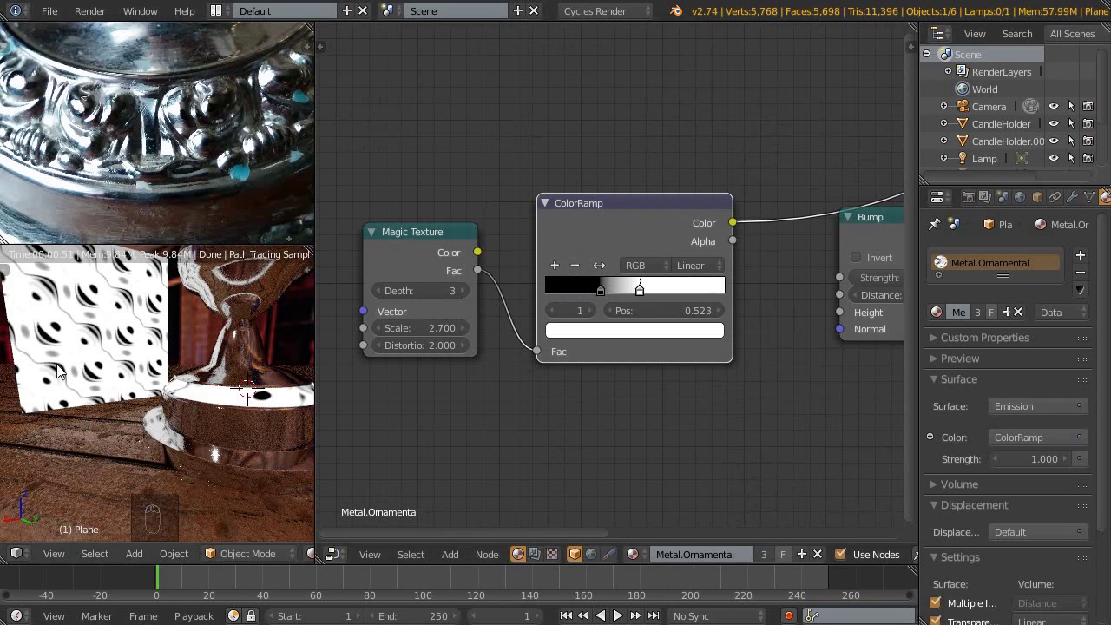
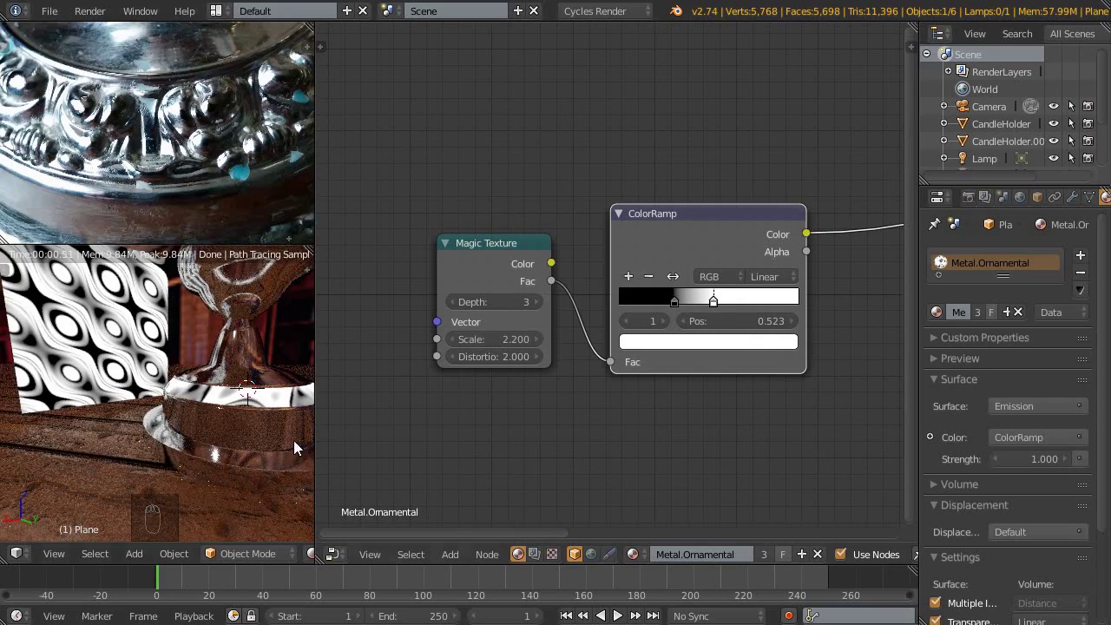
- Frame the patterned band in the preview and feed the ColorRamp colour into the Bump height
{"action": "left_click_drag", "start_coordinate": [213, 411], "coordinate": [208, 369]}
{"action": "left_click", "coordinate": [207, 370]}
{"action": "middle_click", "coordinate": [132, 399]}
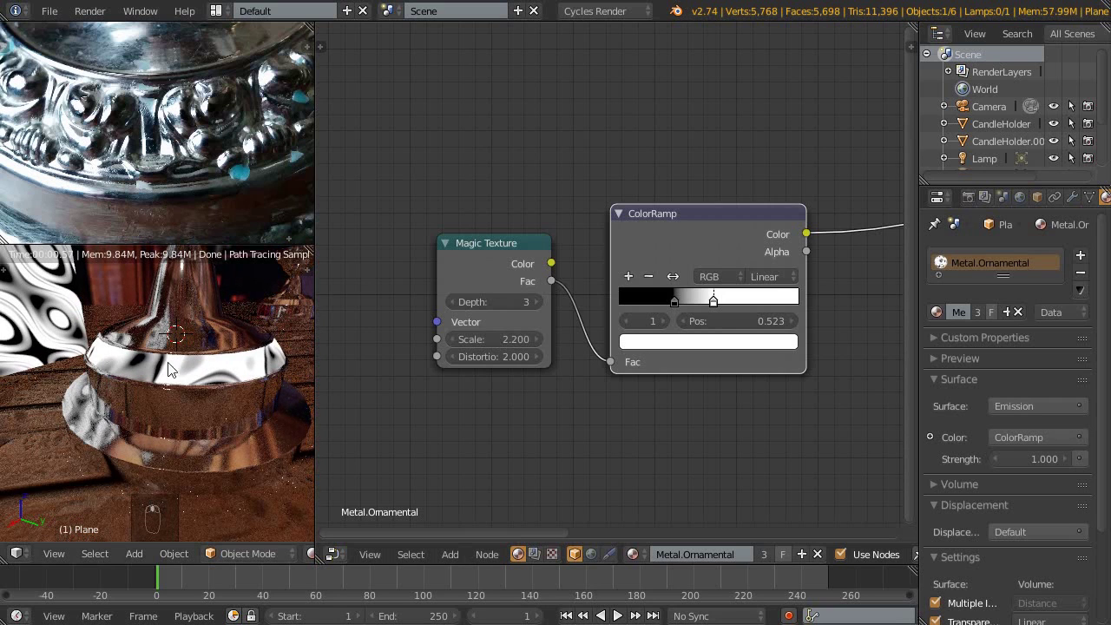
{"action": "middle_click", "coordinate": [684, 407]}
{"action": "left_click_drag", "start_coordinate": [536, 252], "coordinate": [615, 401]}
{"action": "left_click_drag", "start_coordinate": [616, 401], "coordinate": [778, 175]}
- Render the Mix Shader metal in the preview again and zoom out over the whole node tree
{"action": "left_click_drag", "start_coordinate": [777, 175], "coordinate": [104, 373]}
{"action": "middle_click", "coordinate": [104, 373]}
{"action": "left_click_drag", "start_coordinate": [181, 418], "coordinate": [705, 313]}
{"action": "left_click_drag", "start_coordinate": [705, 312], "coordinate": [705, 311]}
{"action": "middle_click", "coordinate": [596, 346]}
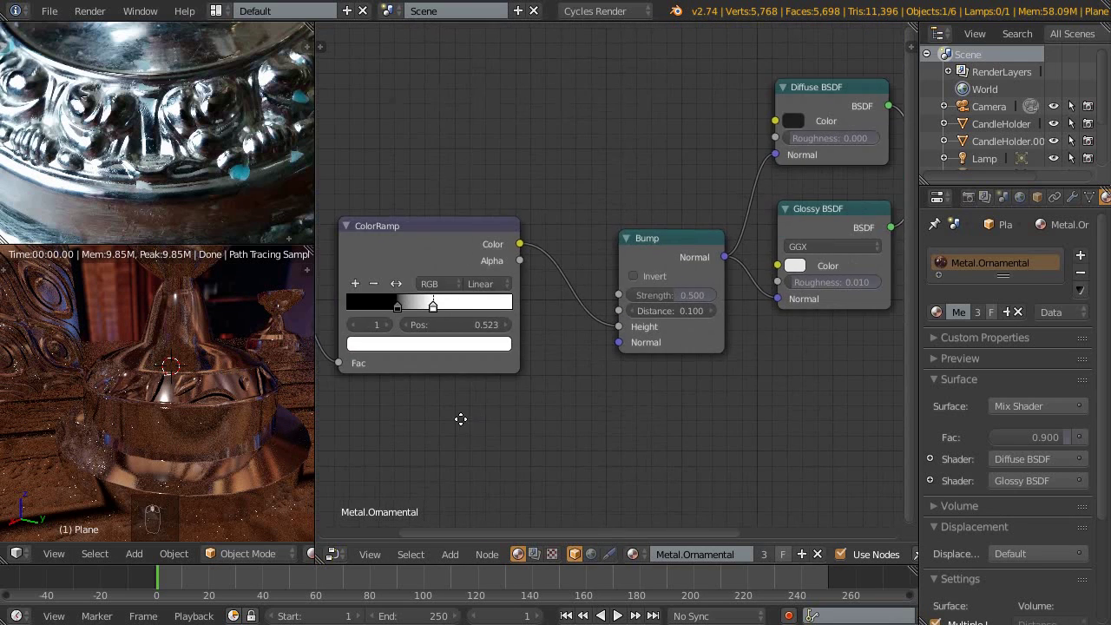
{"action": "left_click_drag", "start_coordinate": [482, 241], "coordinate": [500, 324]}
- Add Texture Coordinate and Mapping nodes and link Object coordinates into the Mapping input
{"action": "key", "text": "shift+a"}
{"action": "left_click_drag", "start_coordinate": [475, 296], "coordinate": [461, 283]}
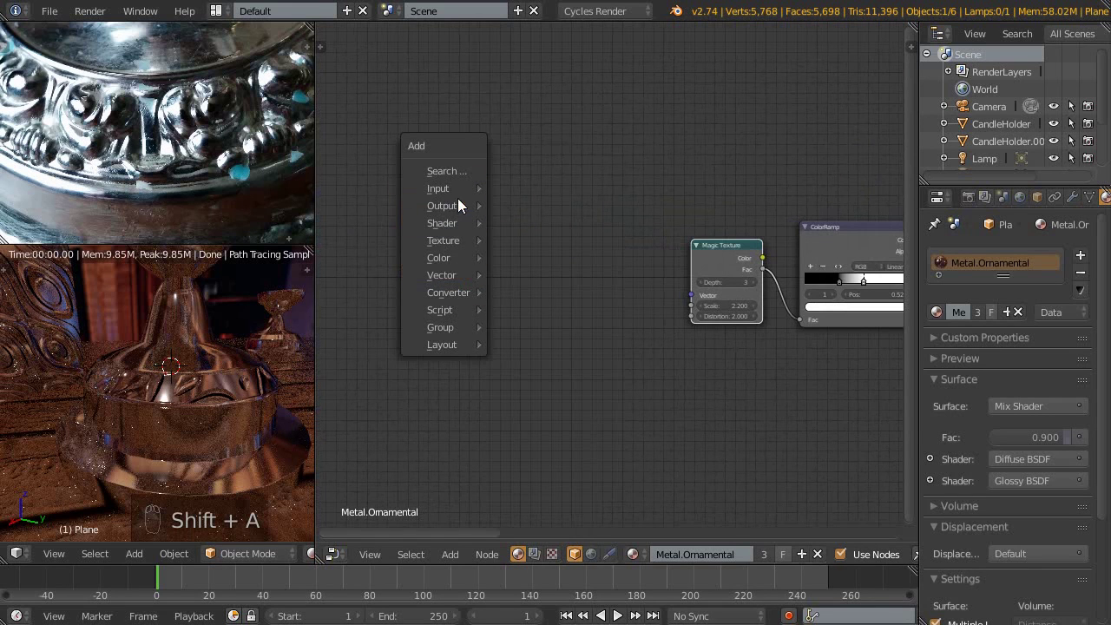
{"action": "left_click_drag", "start_coordinate": [717, 256], "coordinate": [685, 274]}
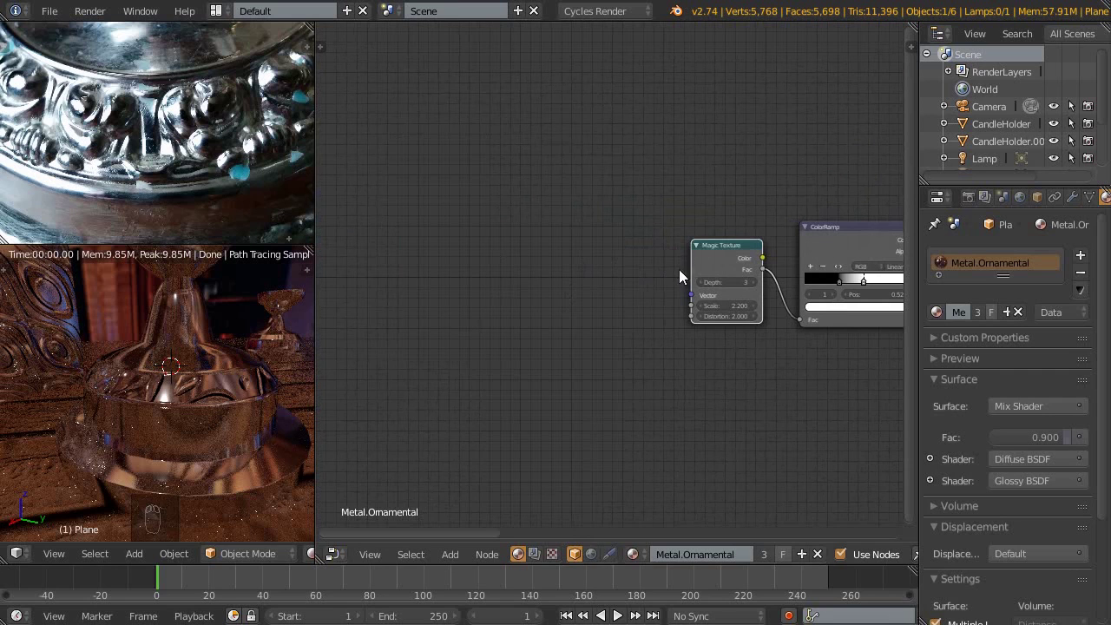
{"action": "key", "text": "ctrl+t"}
{"action": "left_click", "coordinate": [475, 252]}
{"action": "left_click_drag", "start_coordinate": [498, 352], "coordinate": [515, 359]}
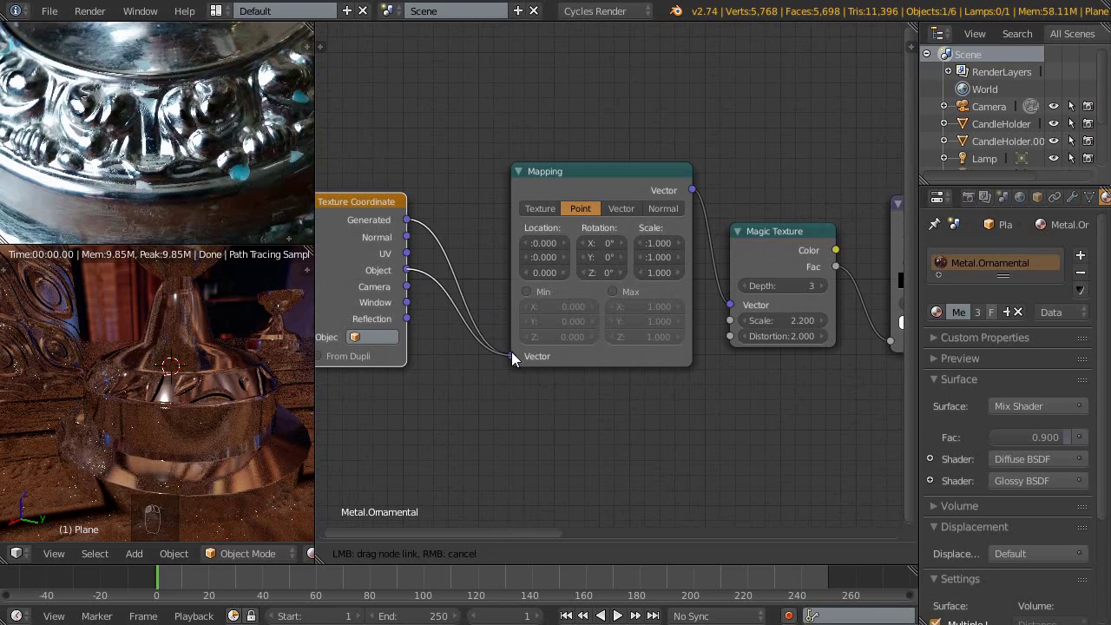
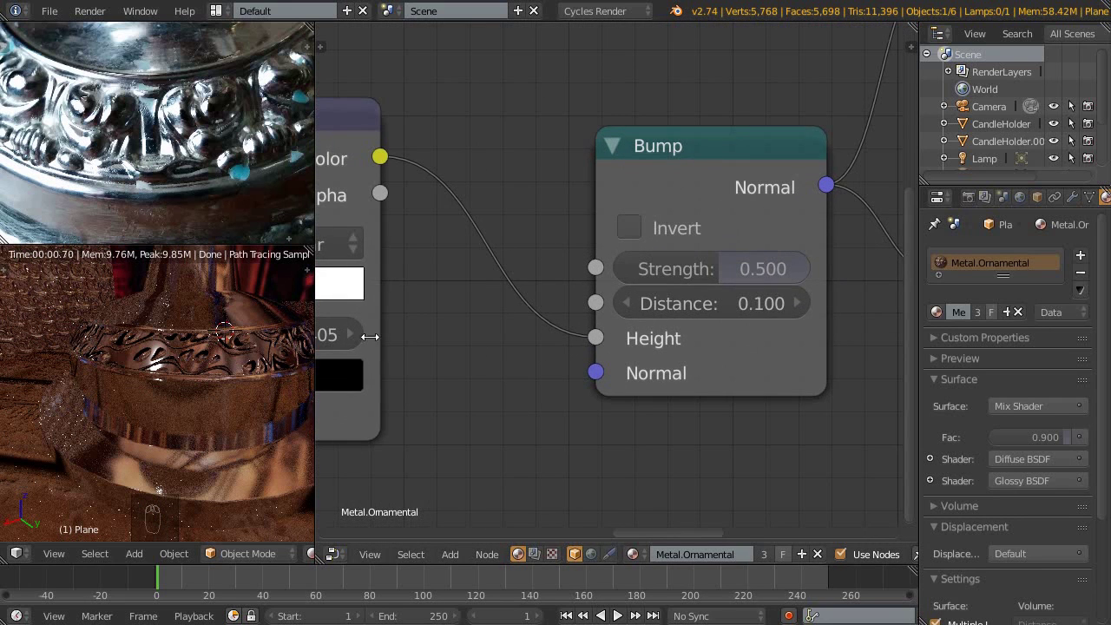
- Make room below the Magic Texture for a Separate RGB converter node
{"action": "left_click", "coordinate": [517, 331]}
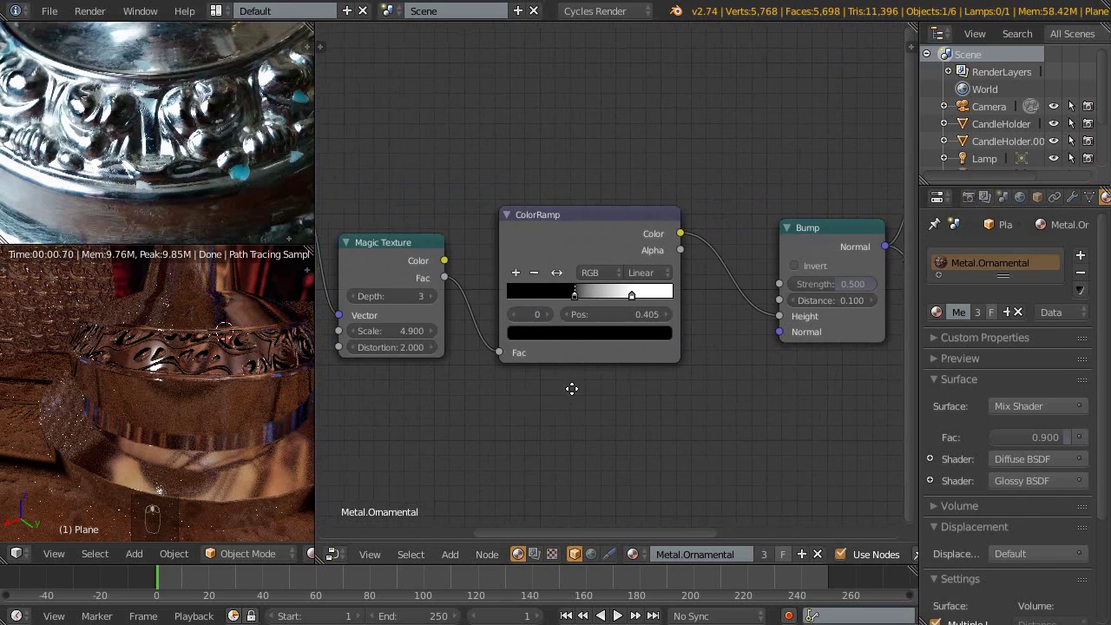
{"action": "left_click_drag", "start_coordinate": [716, 349], "coordinate": [561, 330]}
{"action": "key", "text": "shift+a"}
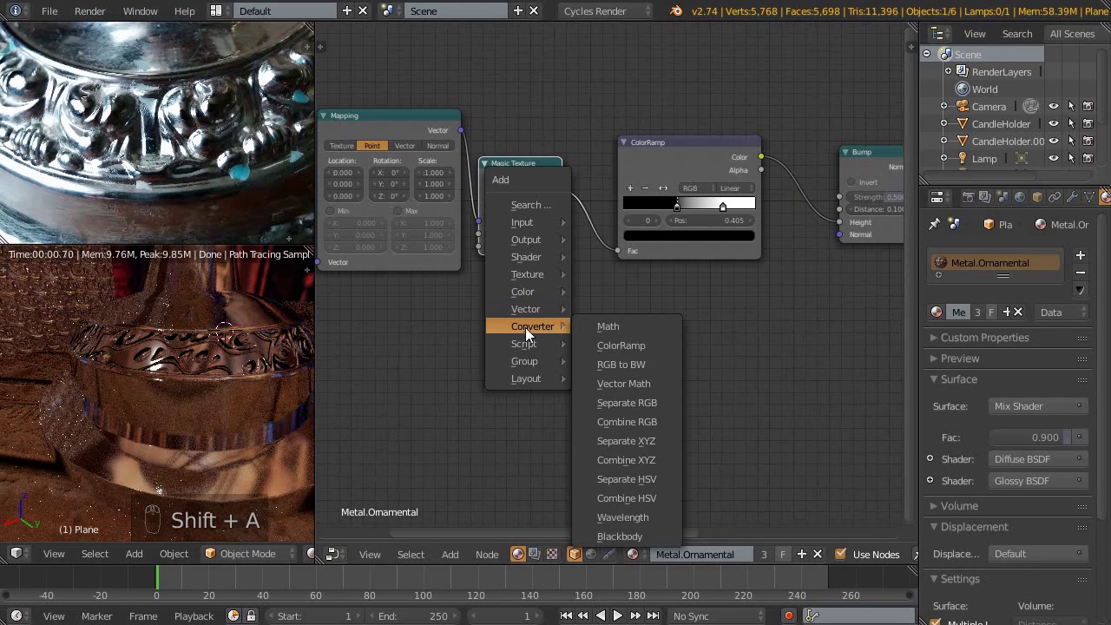
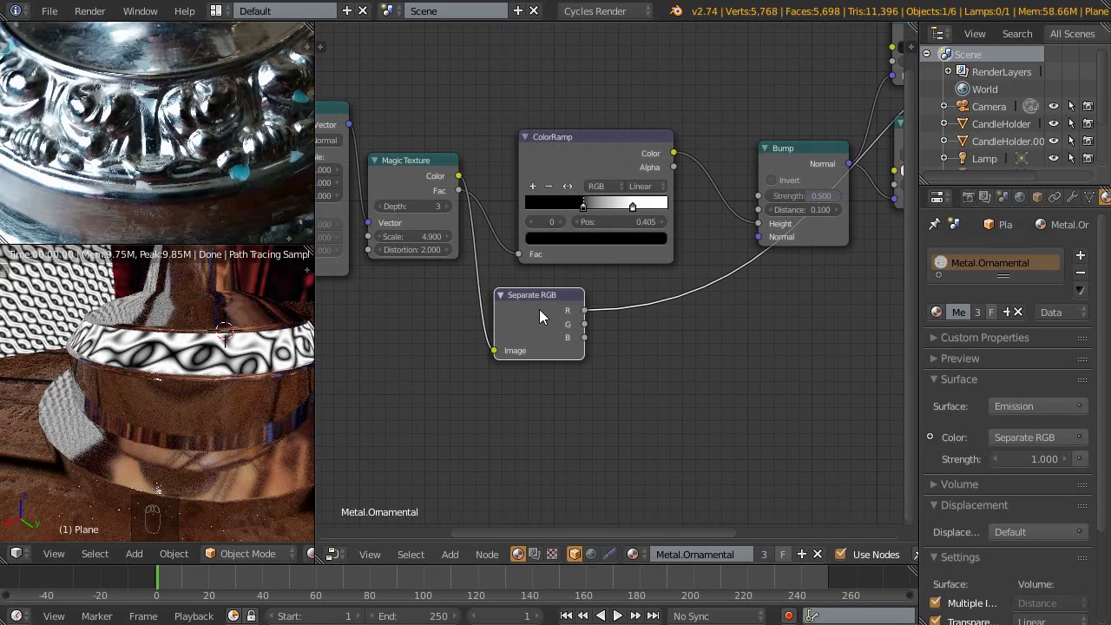
- Preview the Separate RGB blue channel and plug it into the Bump height
{"action": "left_click_drag", "start_coordinate": [543, 317], "coordinate": [167, 378]}
{"action": "middle_click", "coordinate": [167, 378]}
{"action": "middle_click", "coordinate": [630, 357]}
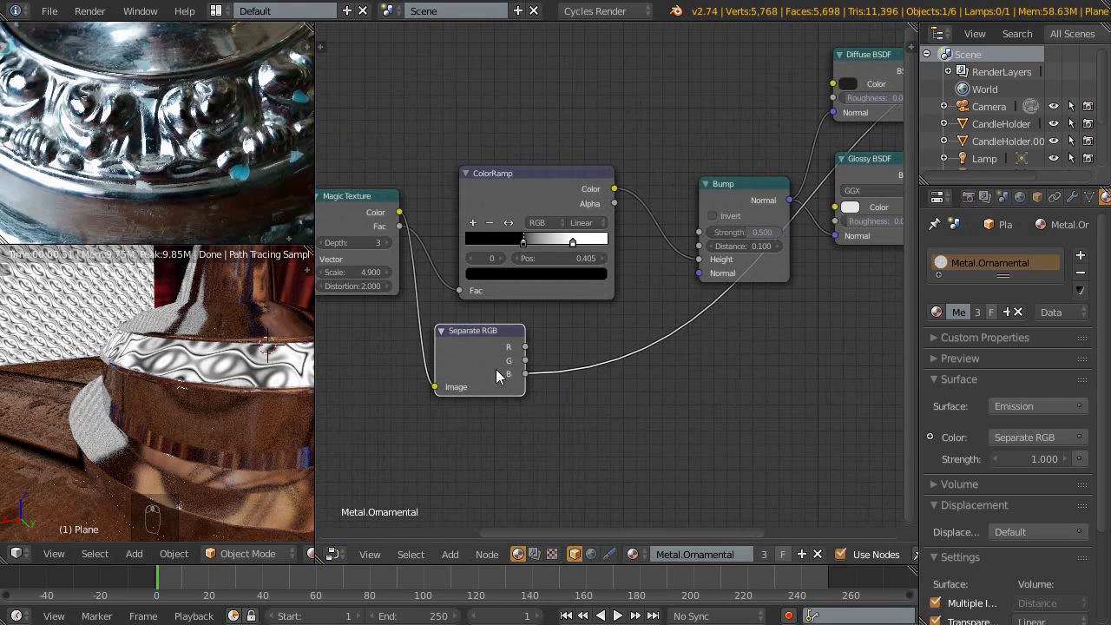
{"action": "left_click_drag", "start_coordinate": [532, 377], "coordinate": [699, 260]}
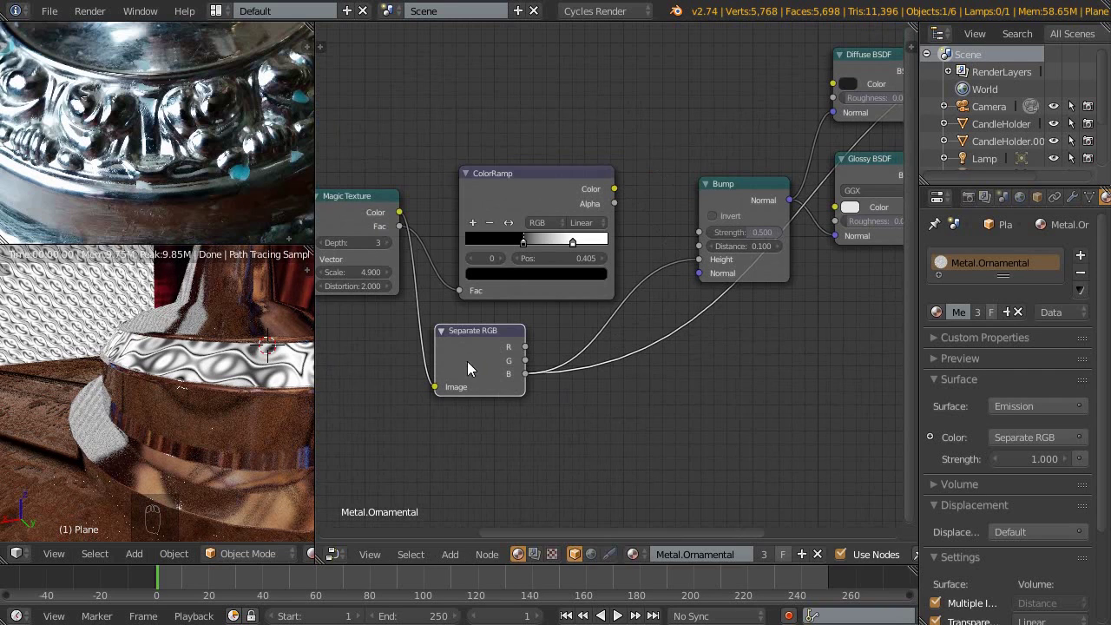